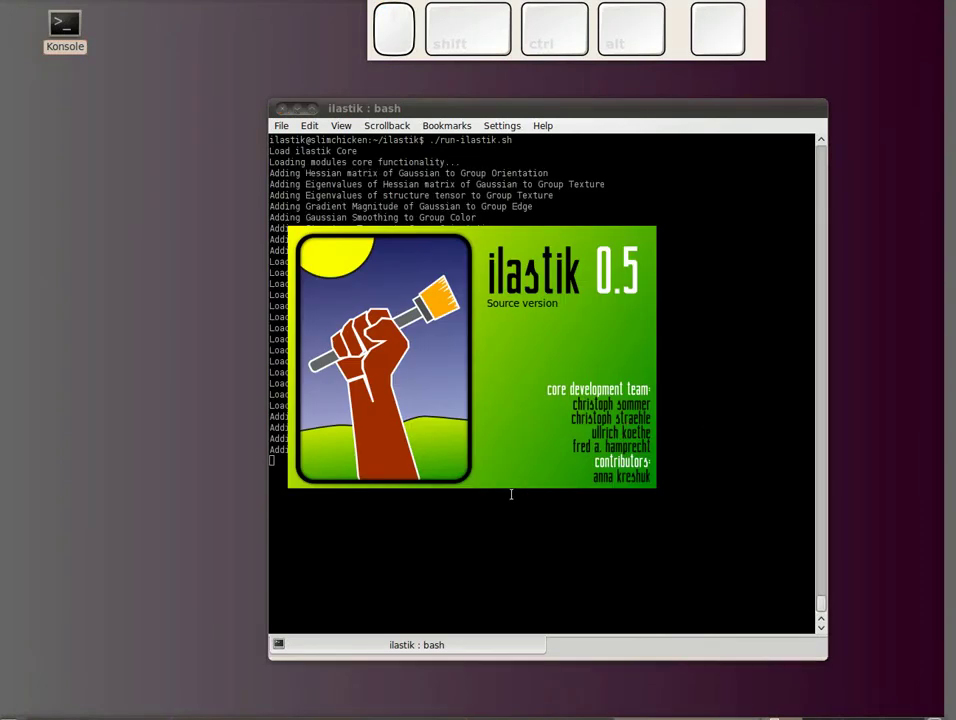
# Launch ilastik 0.5 from the terminal and enlarge its empty main window to fill the screen
pyautogui.click(660, 389)
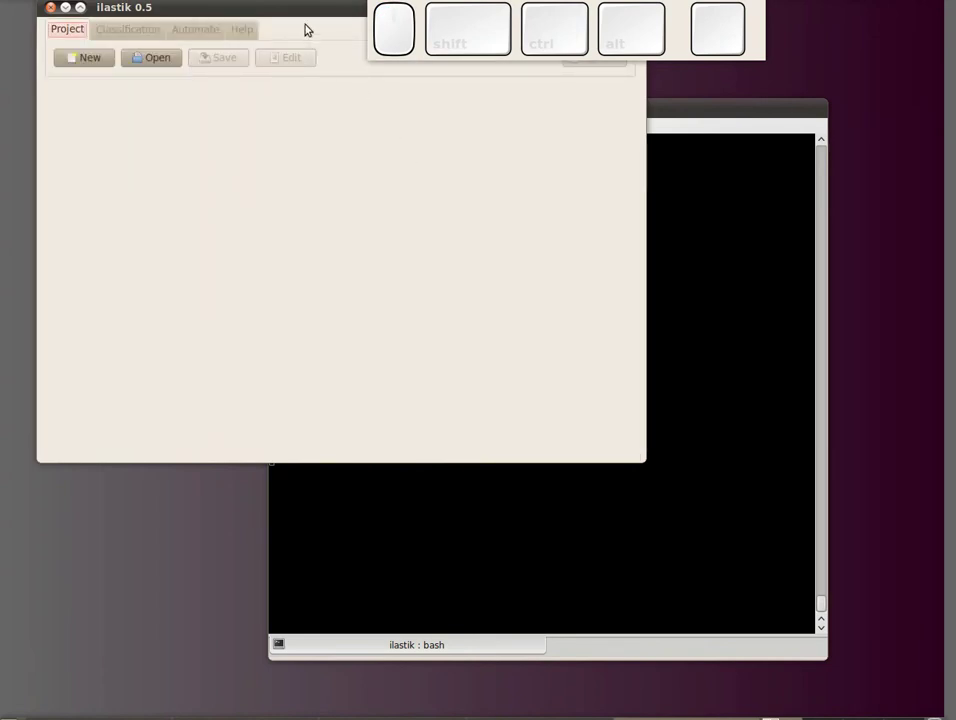
pyautogui.moveTo(308, 18); pyautogui.dragTo(526, 227)
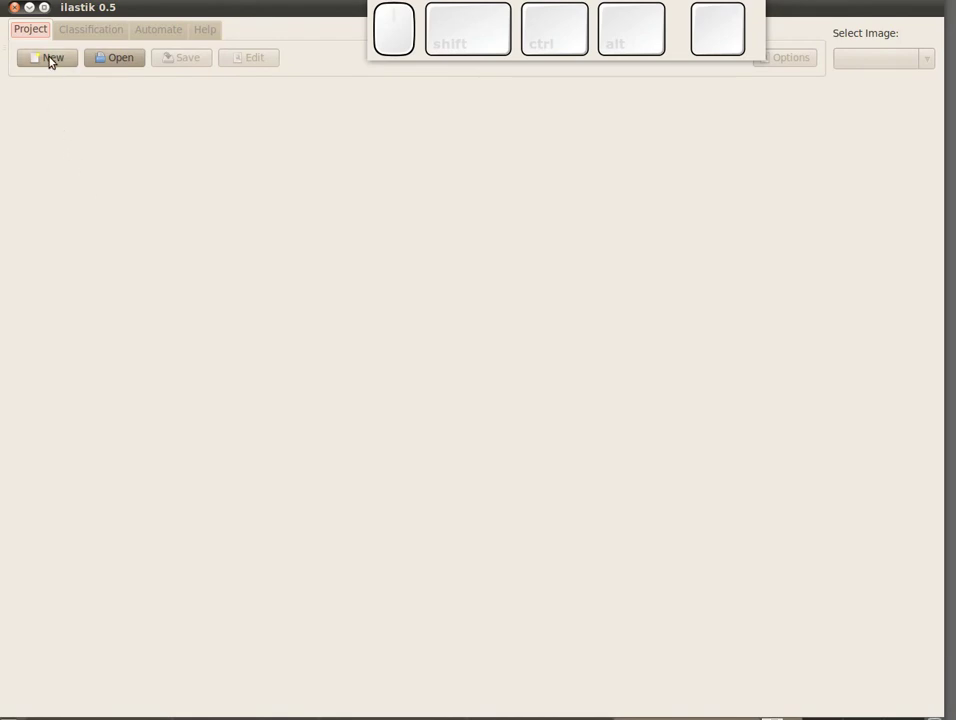
# Start a new project and browse to the data/cerebellar_cortex image folder
pyautogui.click(52, 55)
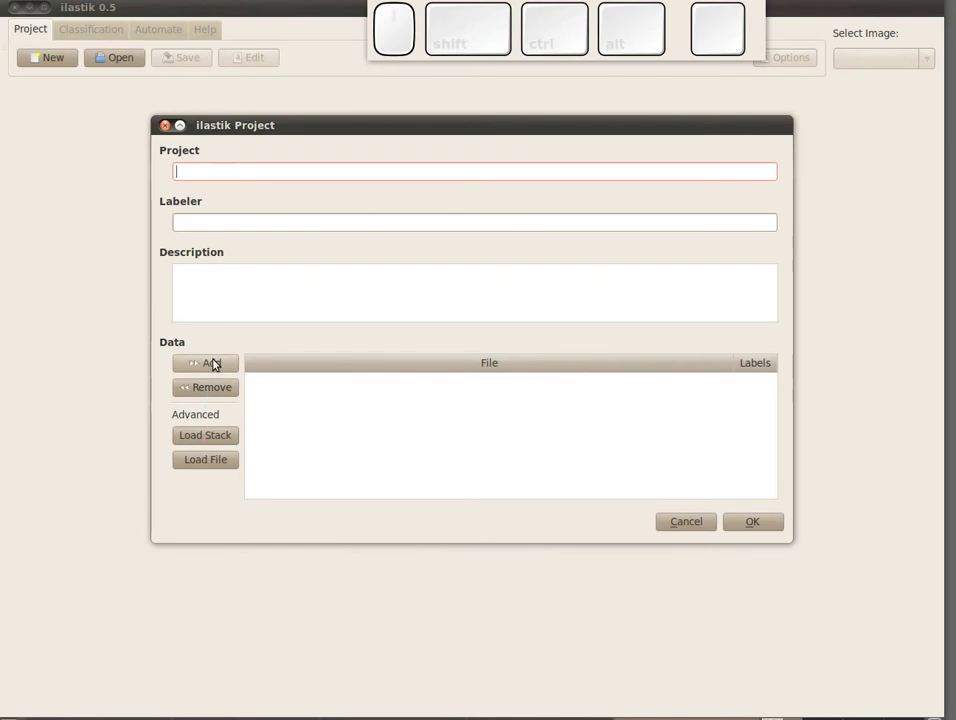
pyautogui.click(215, 367)
pyautogui.click(326, 221)
pyautogui.click(355, 212)
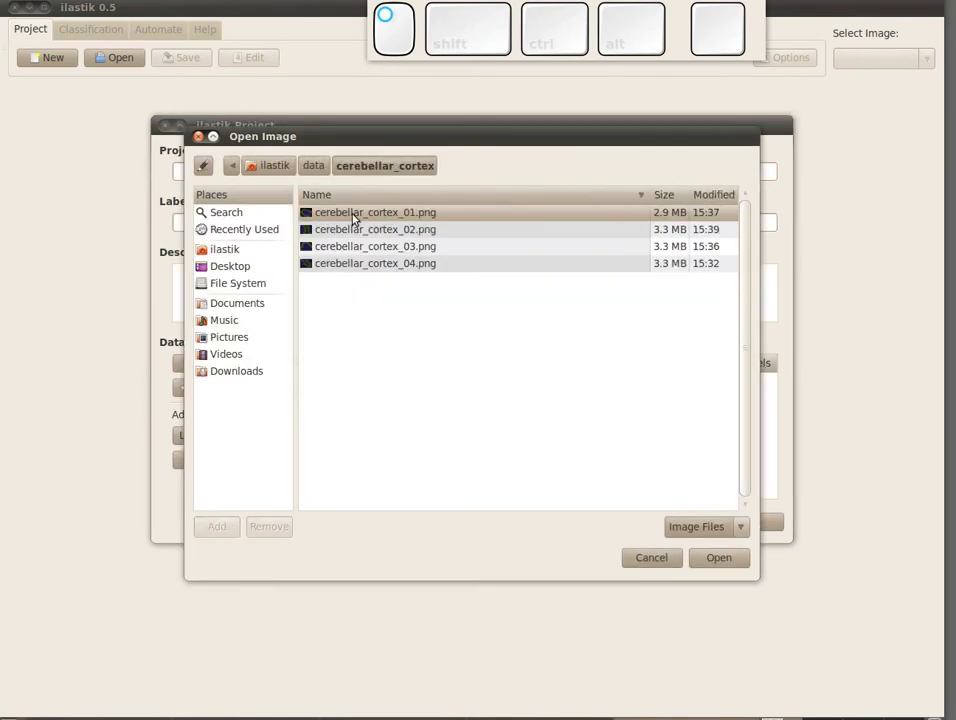
# Add cerebellar_cortex_01.png as the project's data image and confirm
pyautogui.click(409, 239)
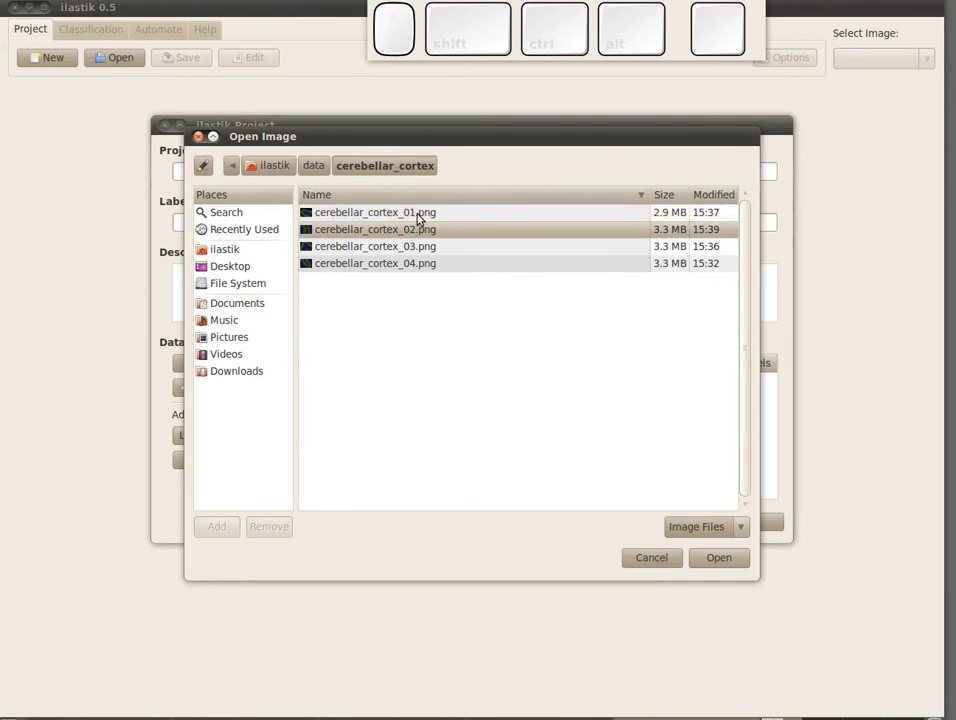
pyautogui.click(393, 209)
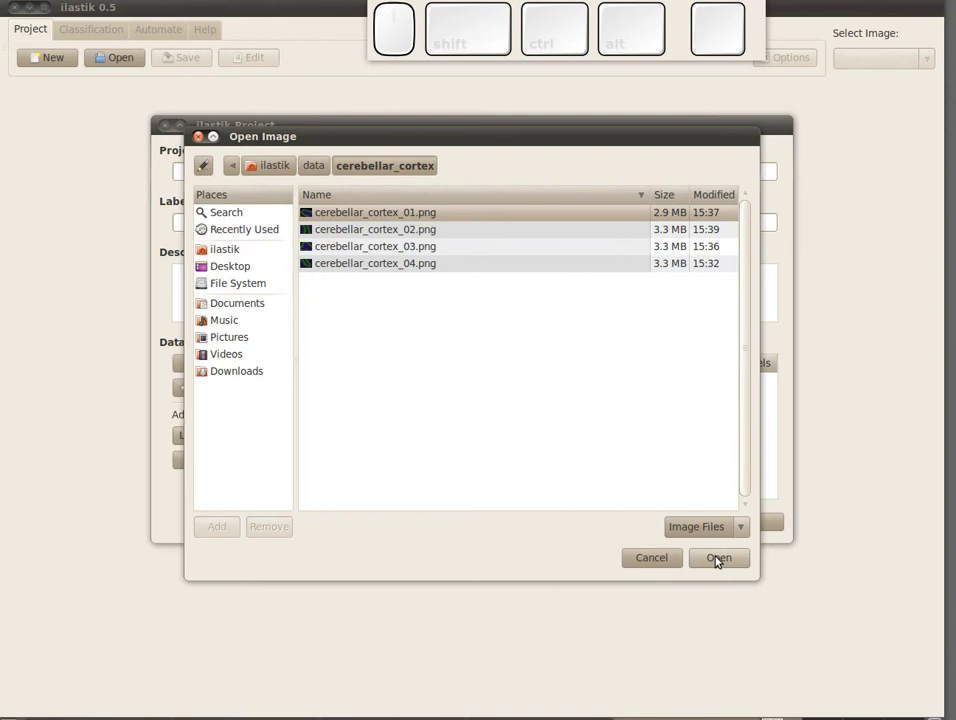
pyautogui.click(718, 554)
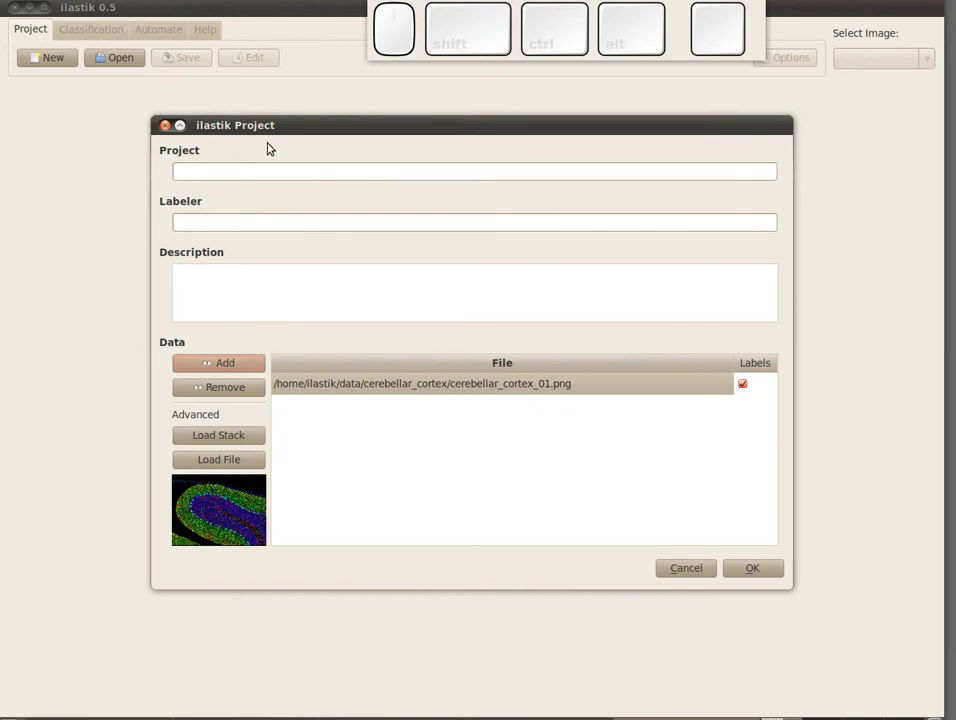
pyautogui.click(304, 132)
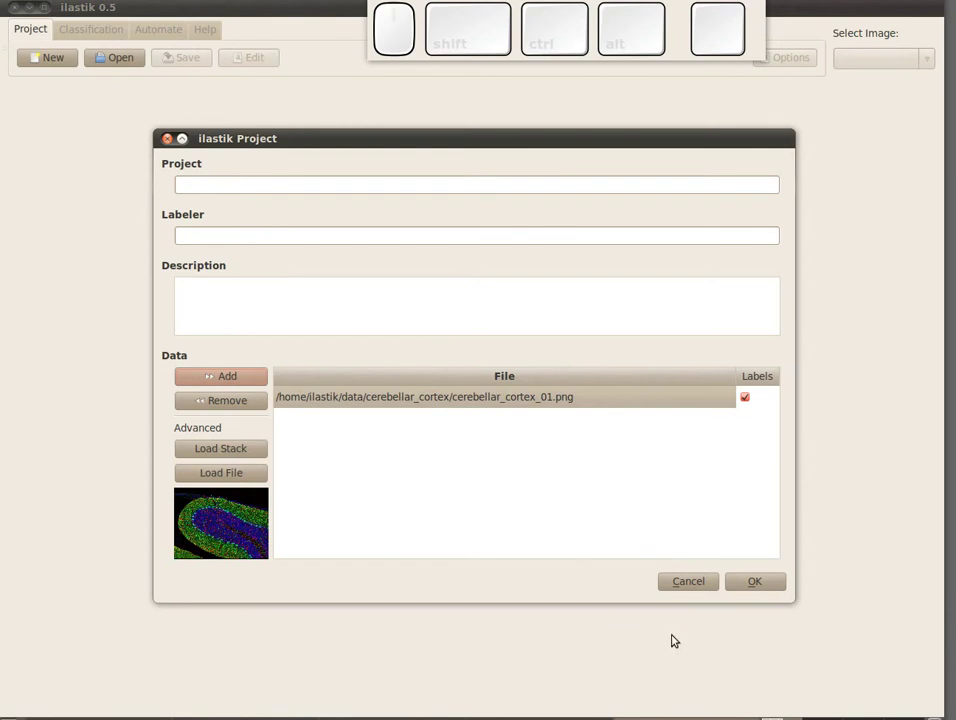
# Confirm the project setup and switch to the Classification tools with the cortex image shown
pyautogui.click(765, 586)
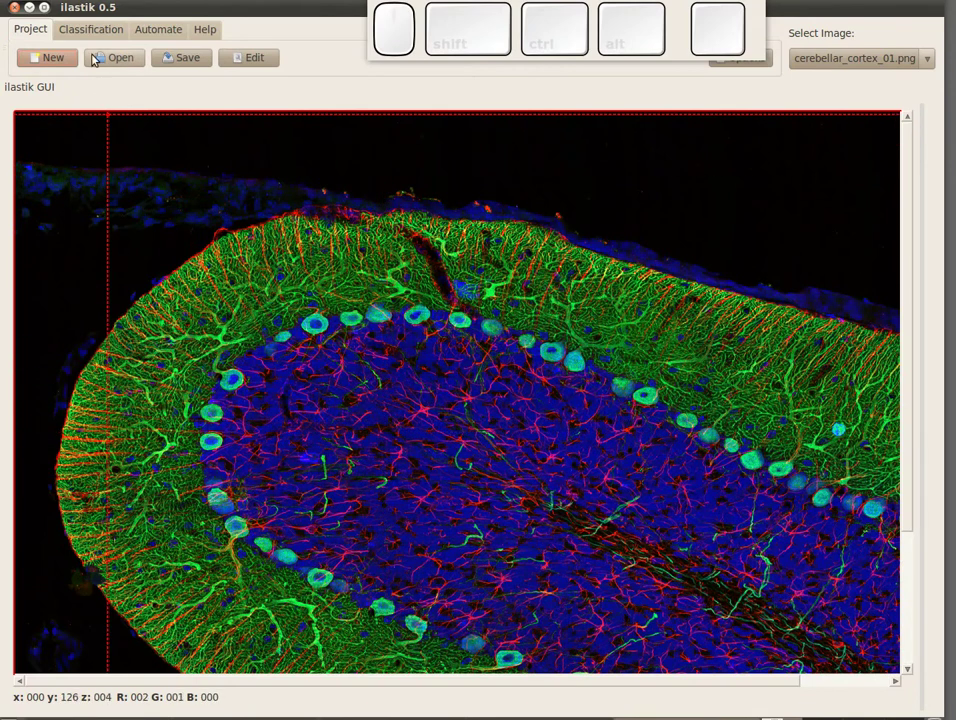
pyautogui.click(98, 31)
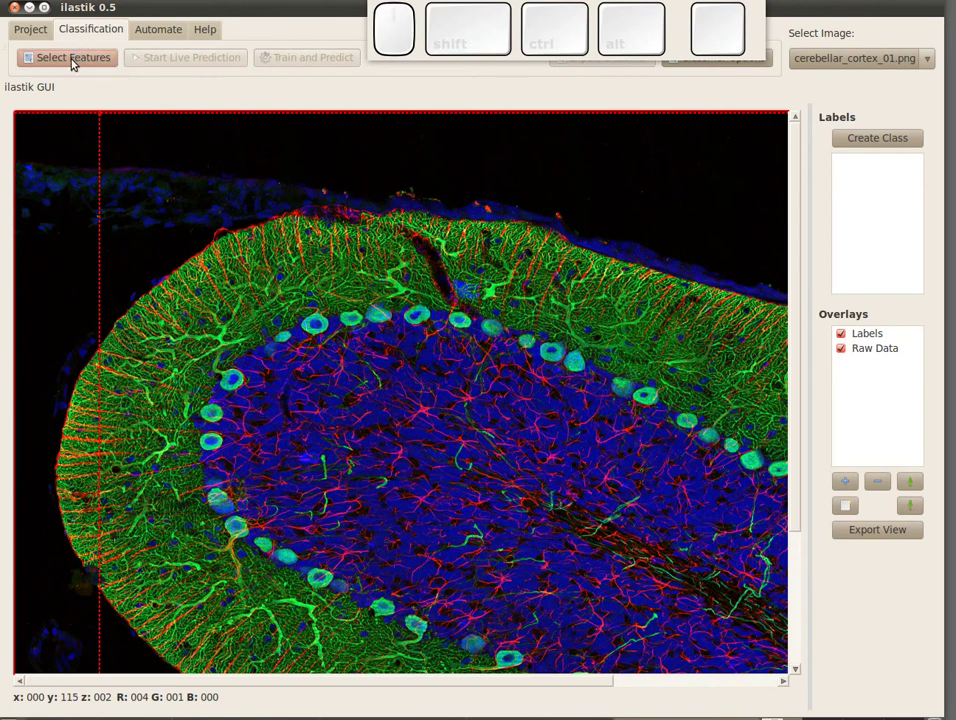
# Select medium-scale Color and Texture spatial features and confirm them
pyautogui.click(72, 57)
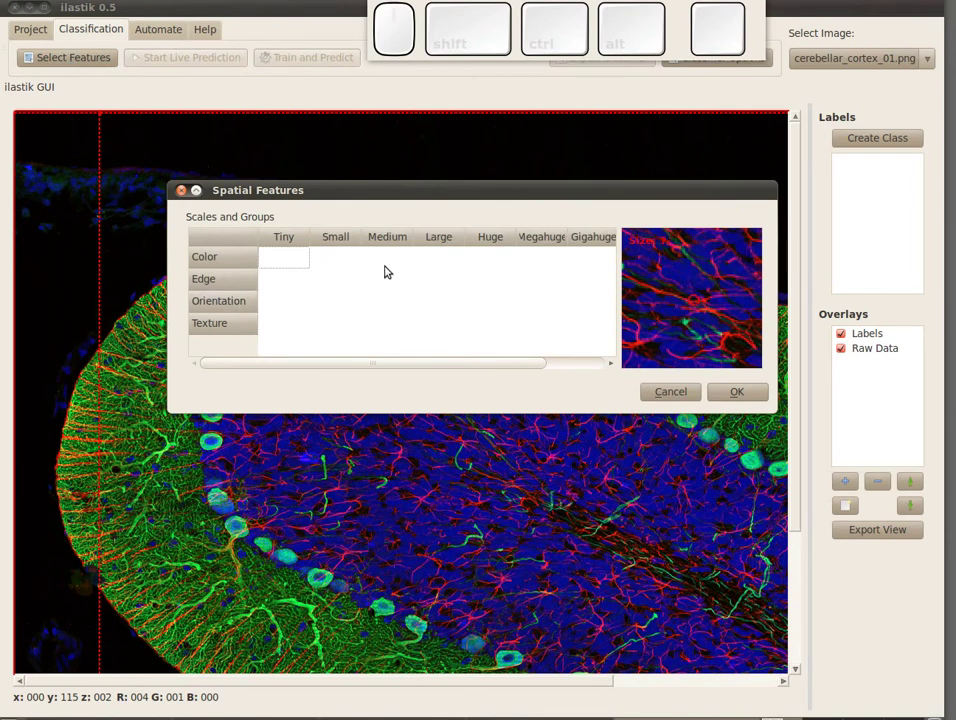
pyautogui.click(389, 267)
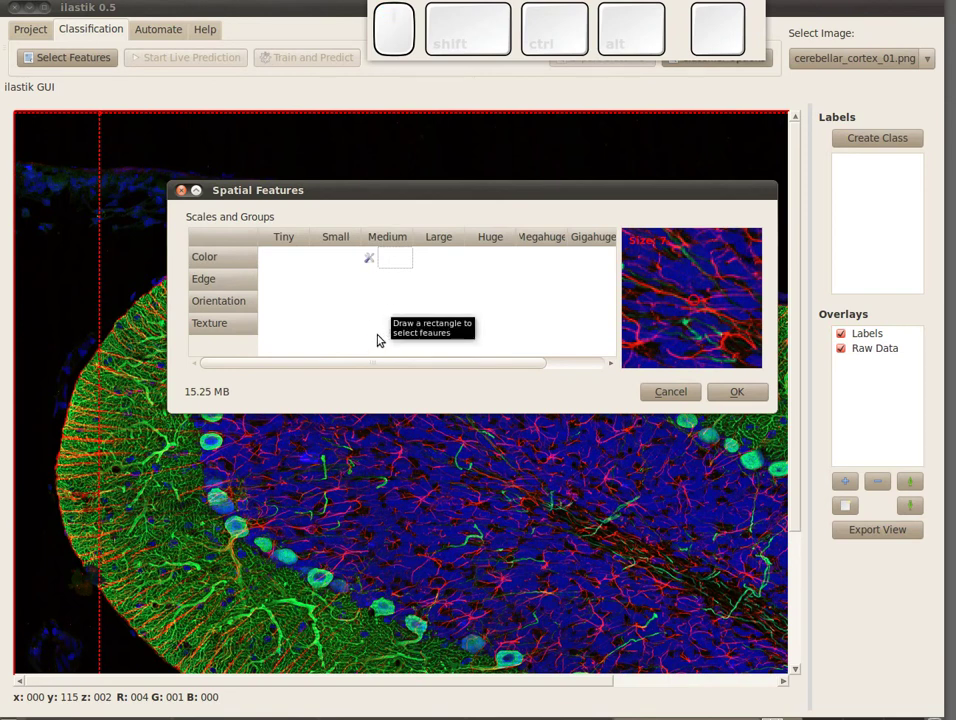
pyautogui.click(378, 333)
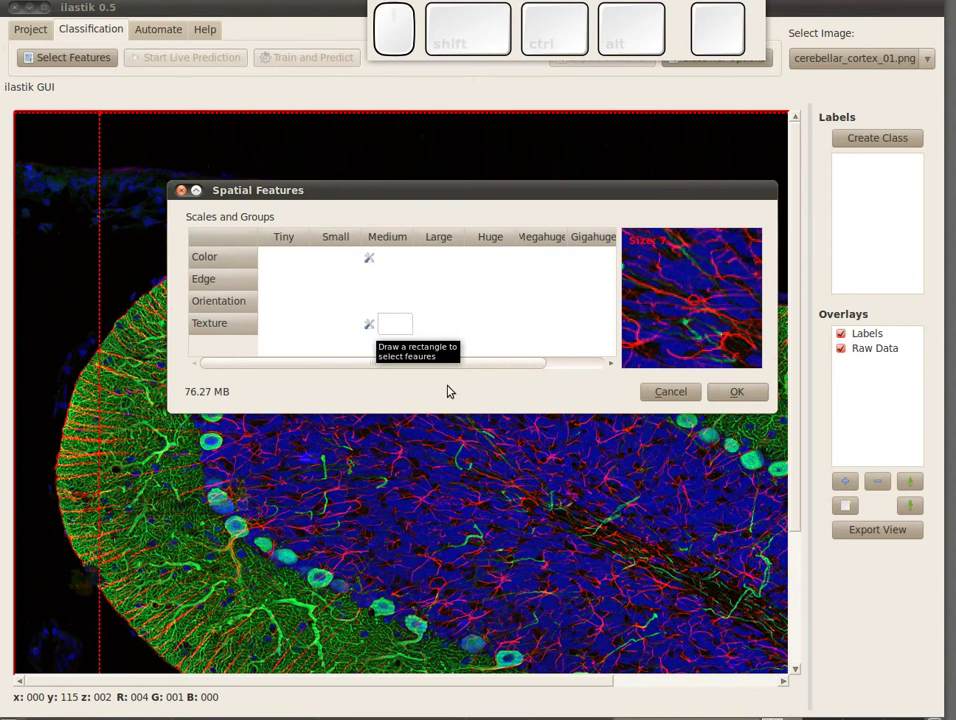
pyautogui.click(741, 399)
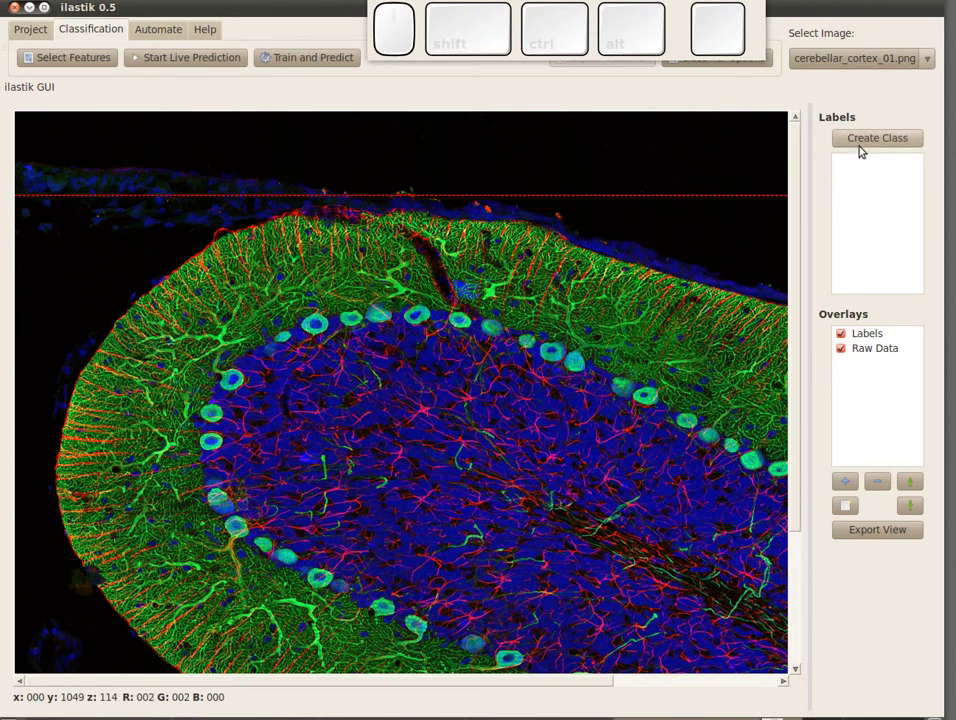
# Create the label classes and paint a red Label 0 stroke in the blue inner layer
pyautogui.click(875, 141)
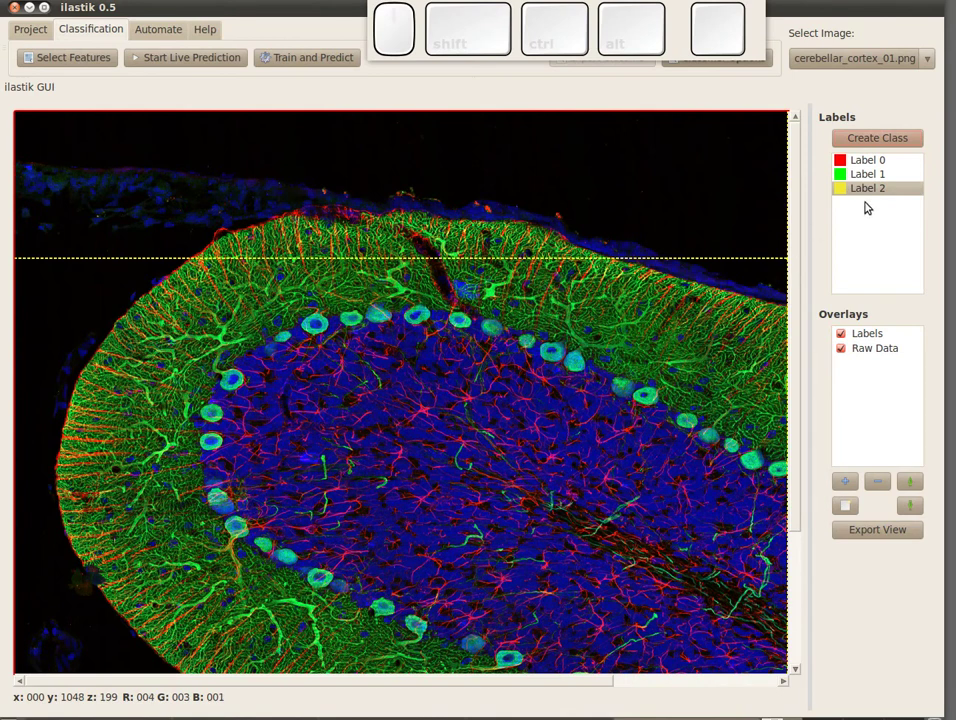
pyautogui.click(863, 171)
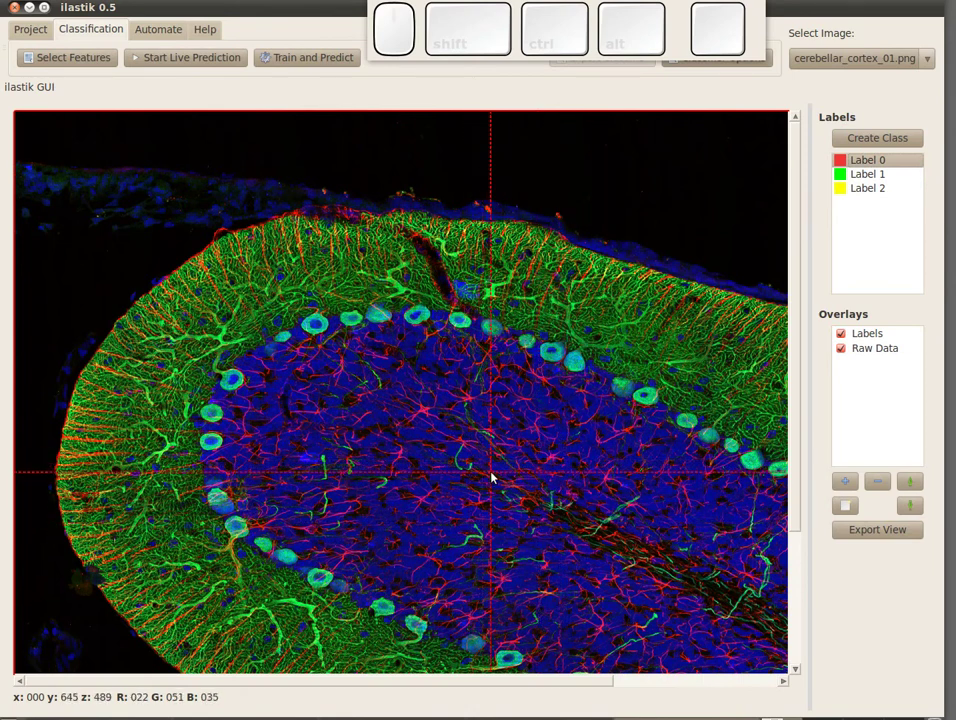
pyautogui.press('m')
pyautogui.press('m')
pyautogui.press('m')
pyautogui.press('m')
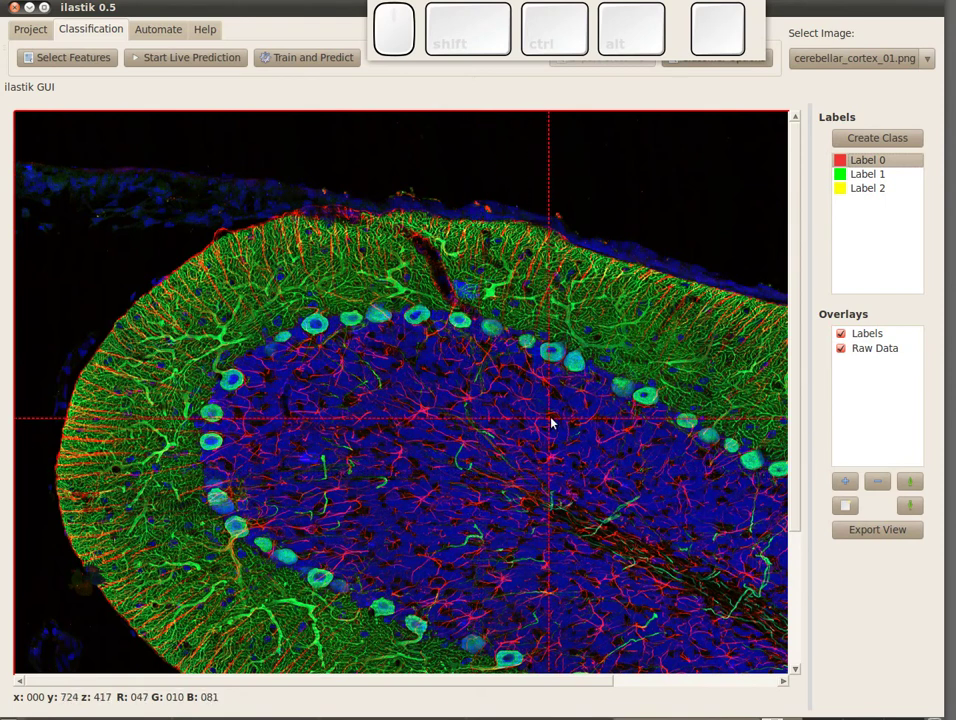
pyautogui.moveTo(560, 412); pyautogui.dragTo(446, 541)
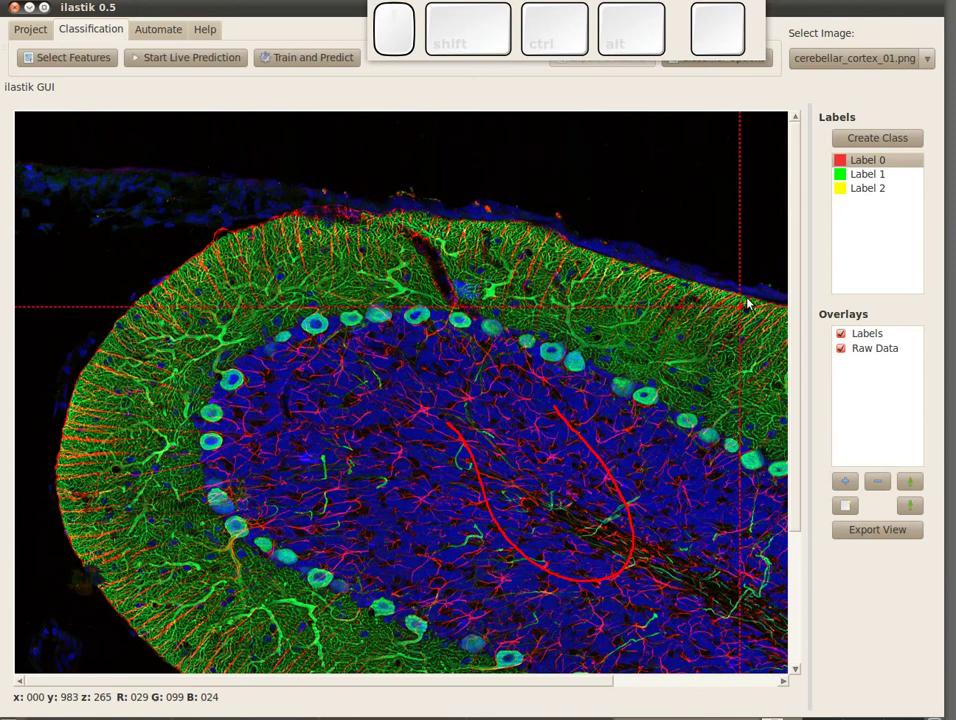
# Paint a green Label 1 stroke in the outer band and a yellow Label 2 stroke on the black background
pyautogui.click(870, 184)
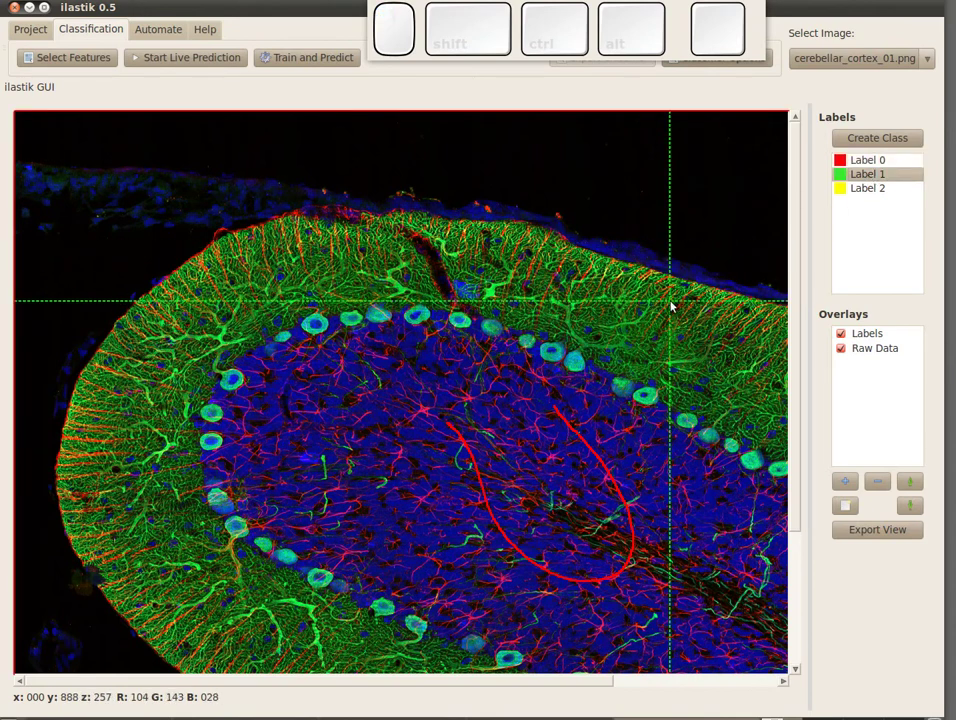
pyautogui.moveTo(730, 425); pyautogui.dragTo(678, 456)
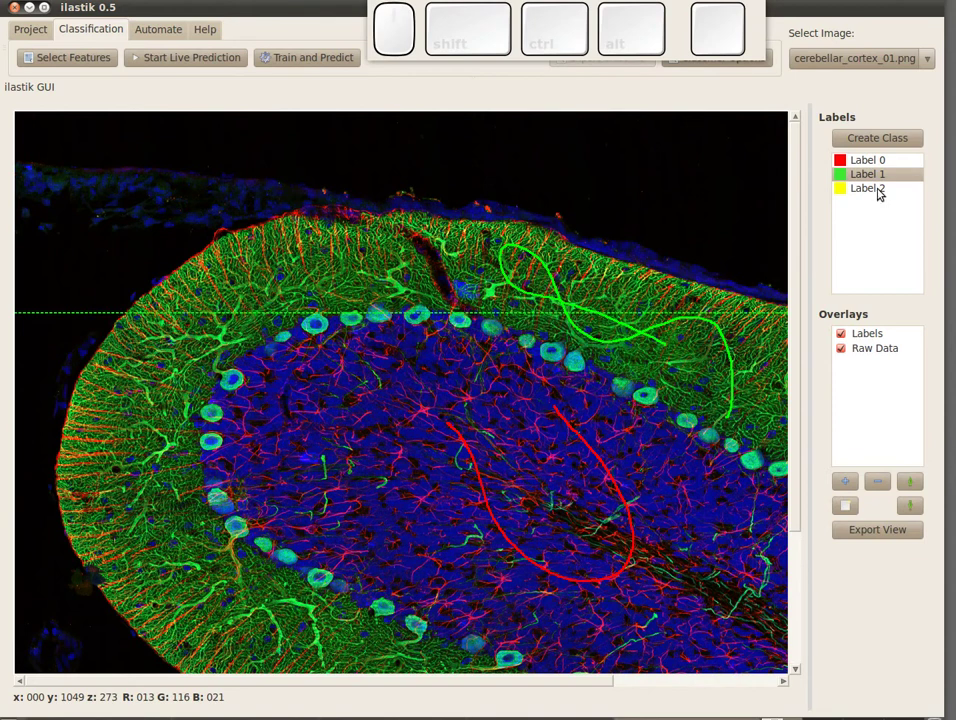
pyautogui.click(880, 187)
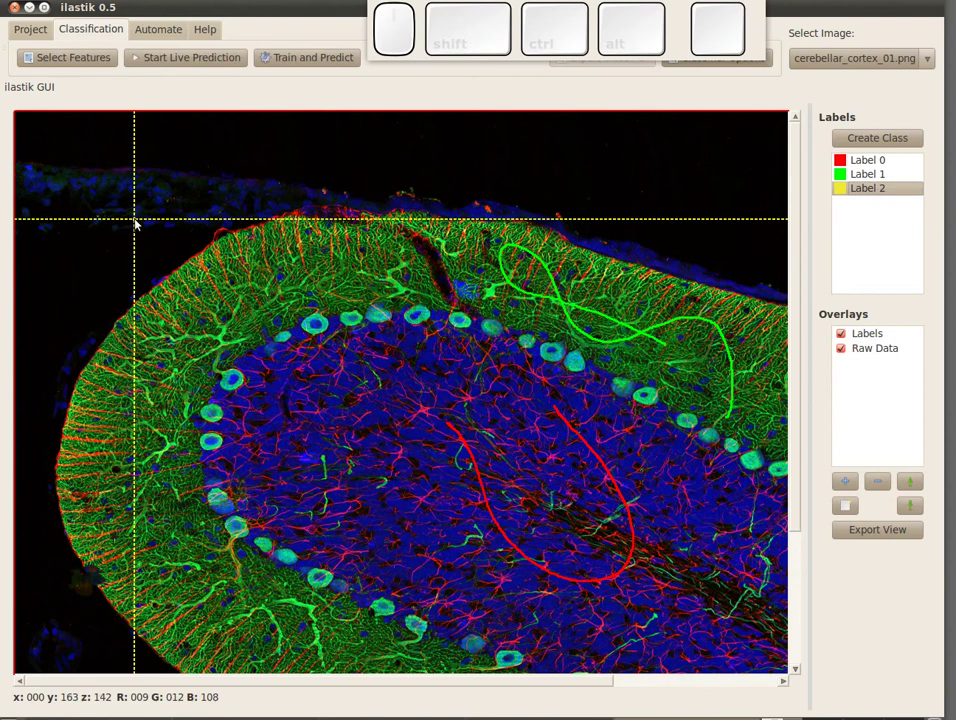
pyautogui.press('m')
pyautogui.moveTo(121, 257); pyautogui.dragTo(301, 318)
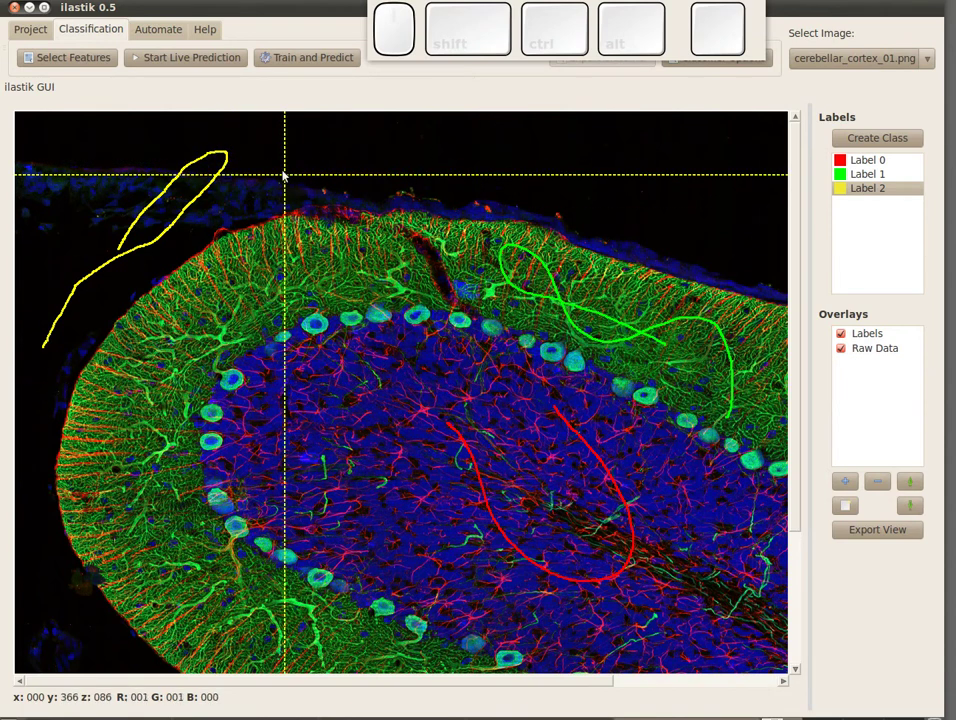
# Run live prediction, add another yellow background stroke, stop it, then run the classifier on all three classes
pyautogui.click(186, 54)
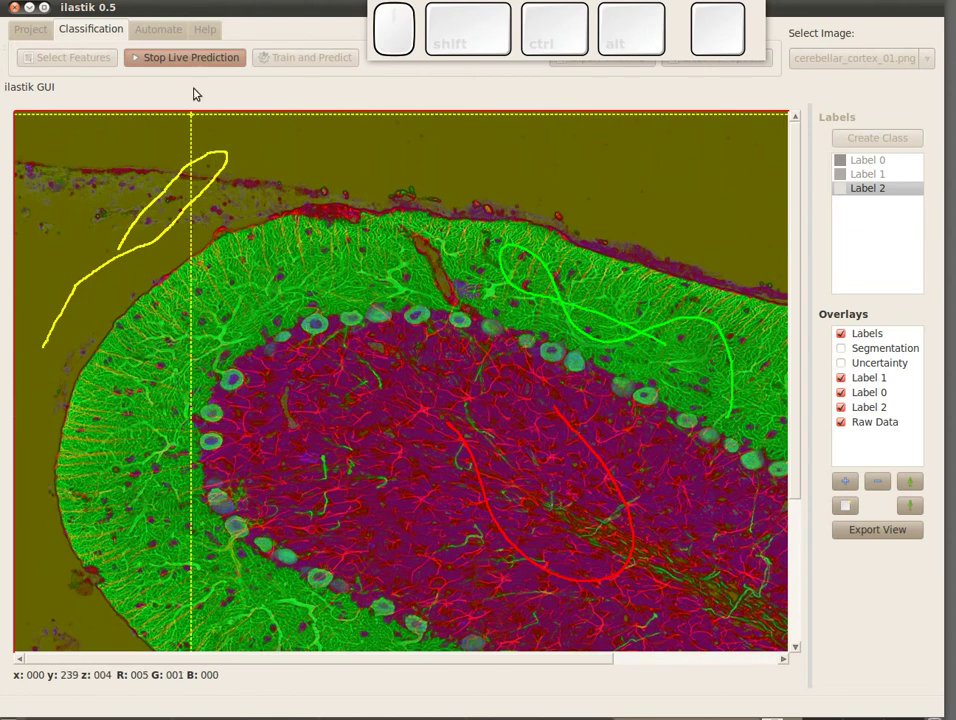
pyautogui.moveTo(282, 188); pyautogui.dragTo(257, 346)
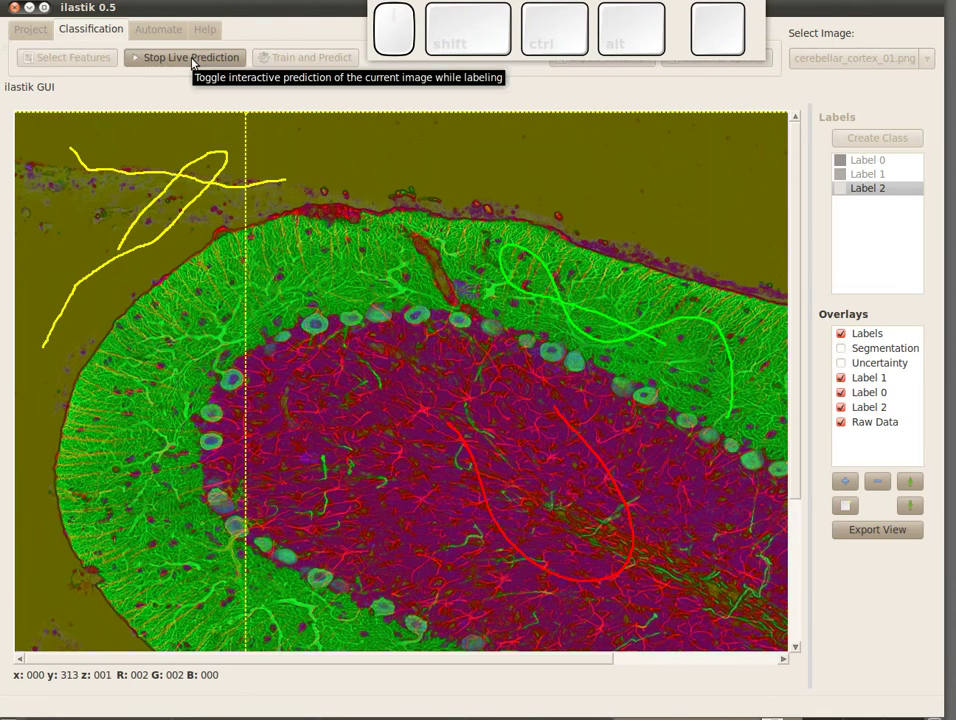
pyautogui.click(194, 56)
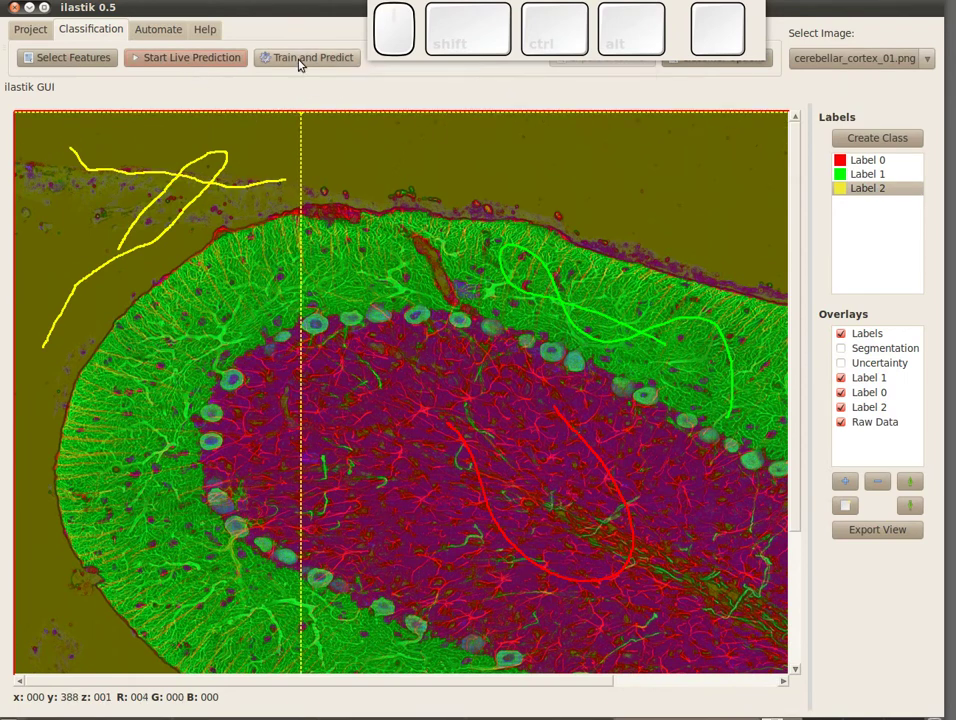
pyautogui.click(301, 58)
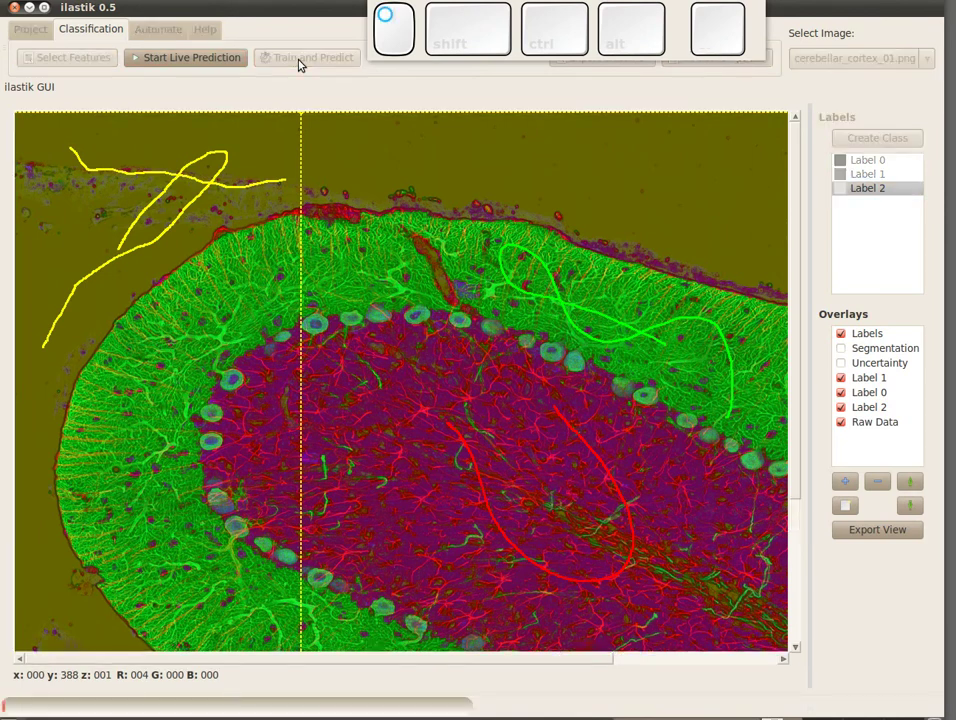
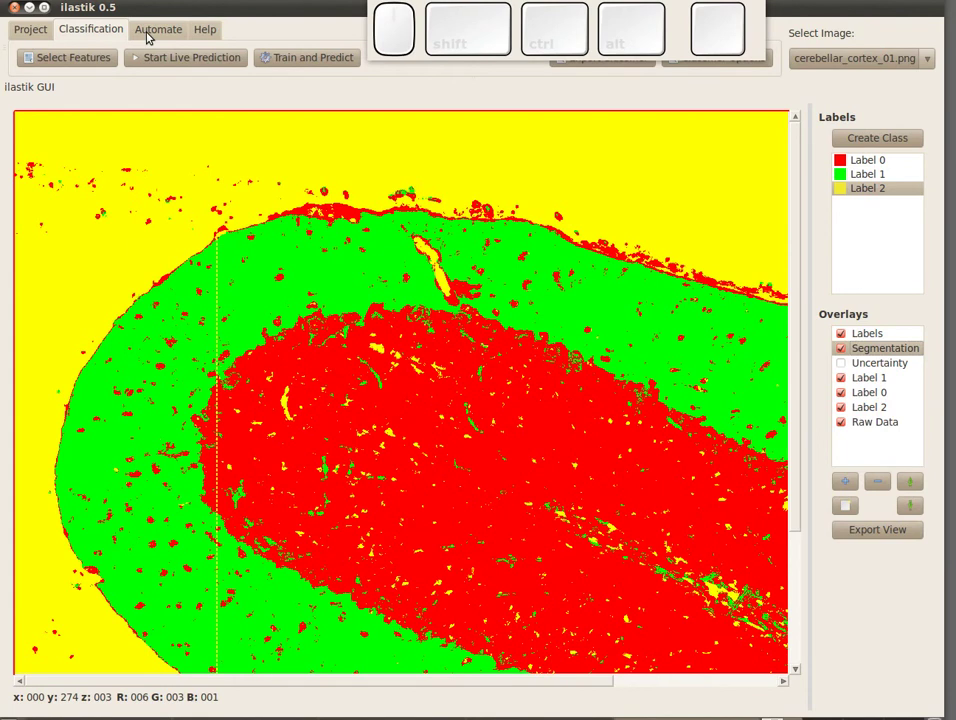
# Switch to the Automate tools and open the empty Batch Process window
pyautogui.click(149, 30)
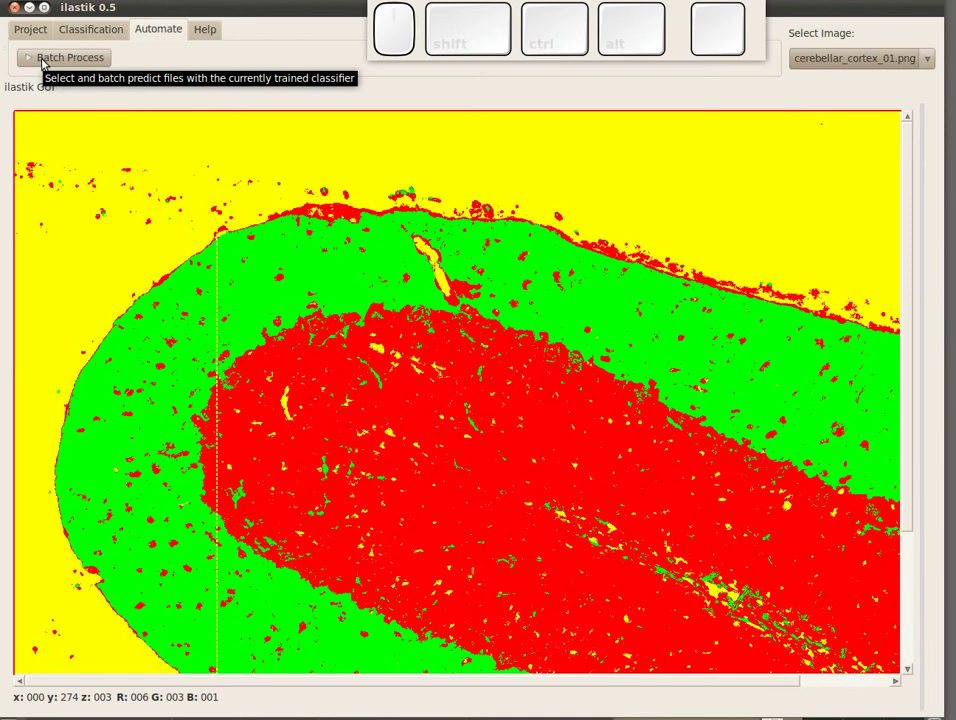
pyautogui.click(44, 67)
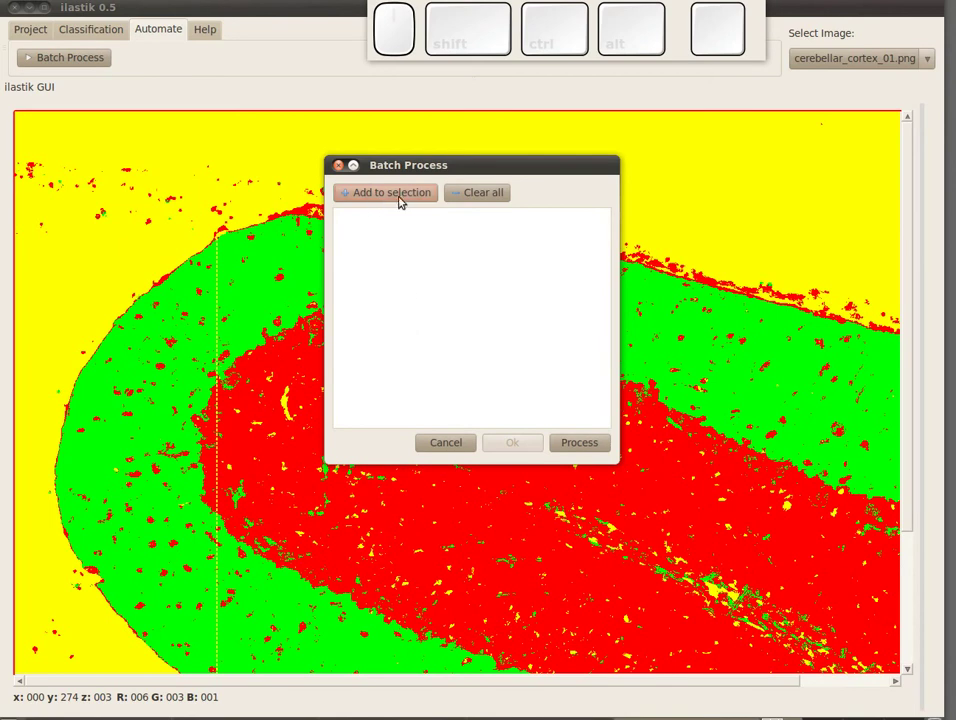
# Browse from the ilastik home folder into data/cerebellar_cortex to pick batch files
pyautogui.click(397, 197)
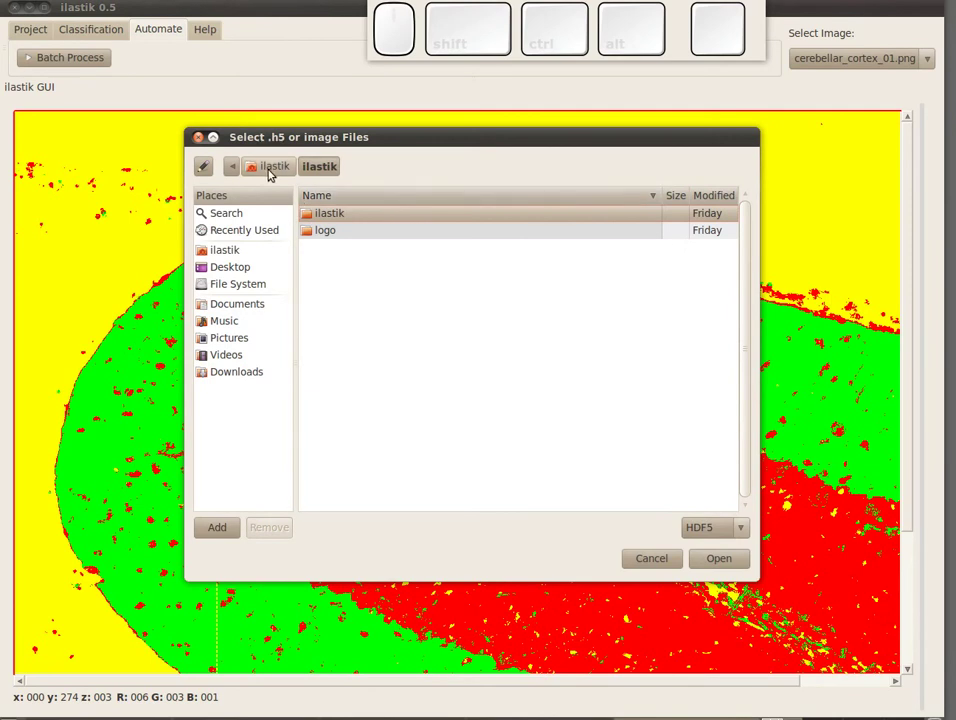
pyautogui.click(271, 168)
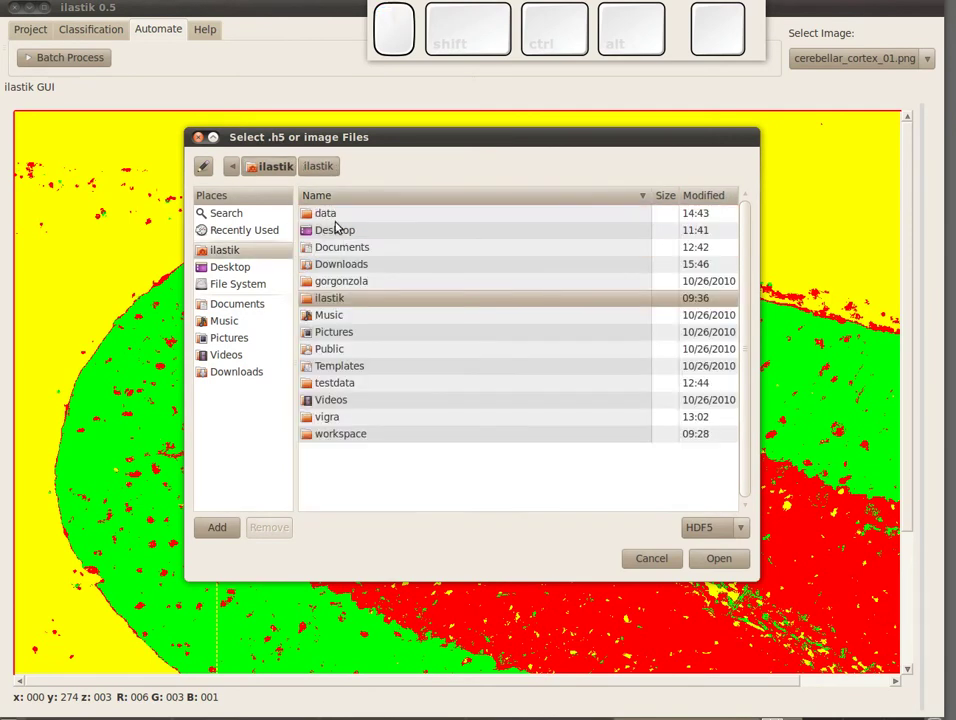
pyautogui.click(333, 214)
pyautogui.click(370, 215)
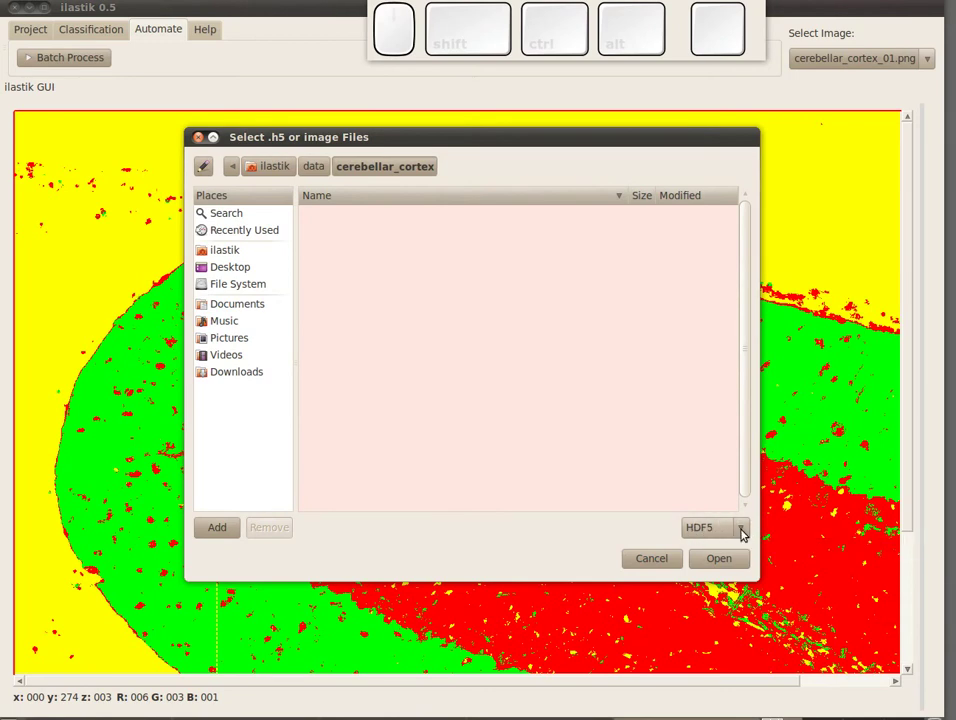
# Filter for image files and shift-select cerebellar_cortex_02.png through cerebellar_cortex_04.png
pyautogui.click(743, 538)
pyautogui.click(723, 561)
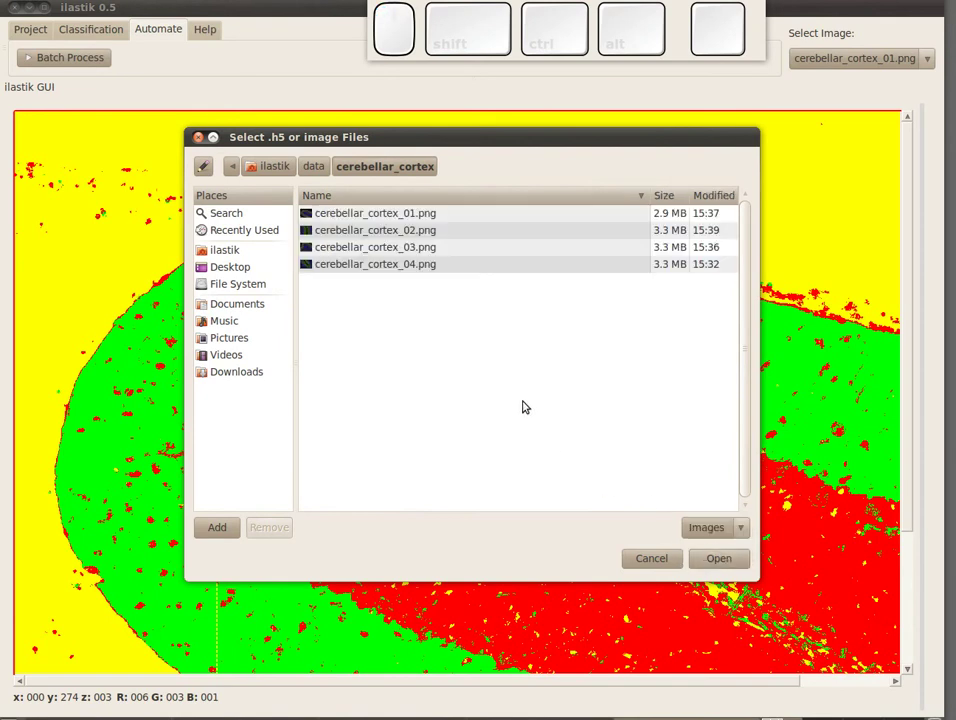
pyautogui.click(419, 233)
pyautogui.click(427, 270)
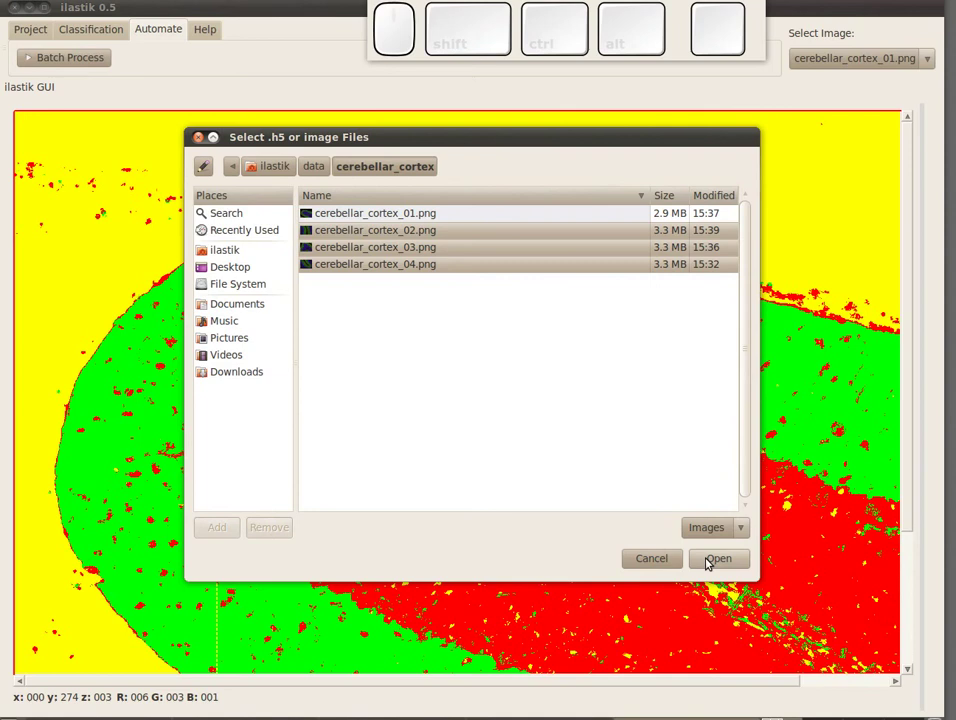
# Add the three images to the batch list, run batch classification and close the finished window
pyautogui.click(712, 560)
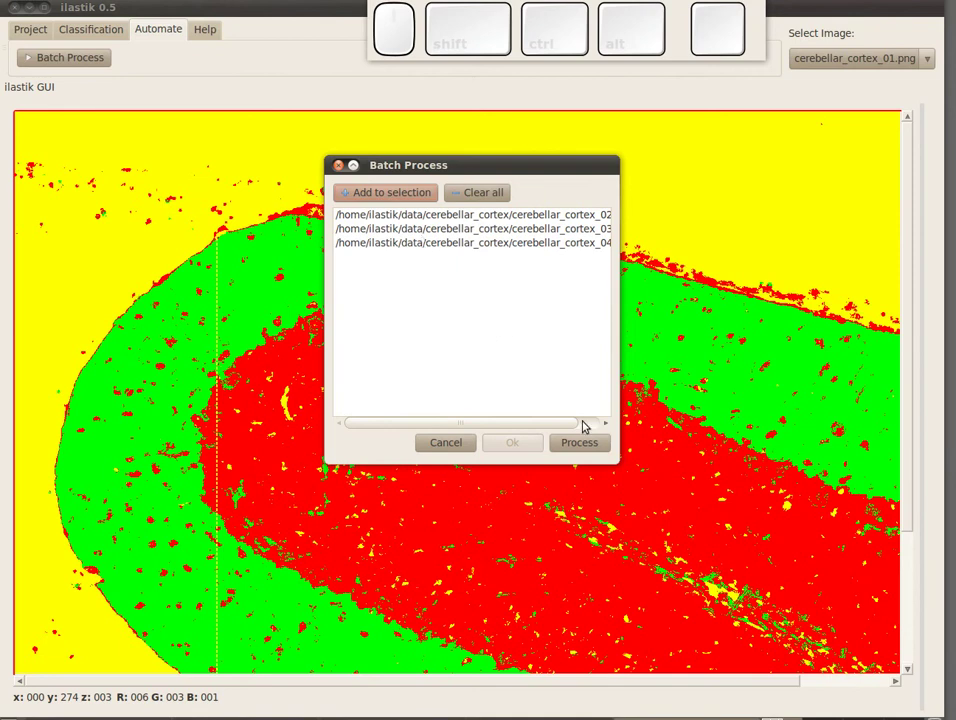
pyautogui.click(595, 456)
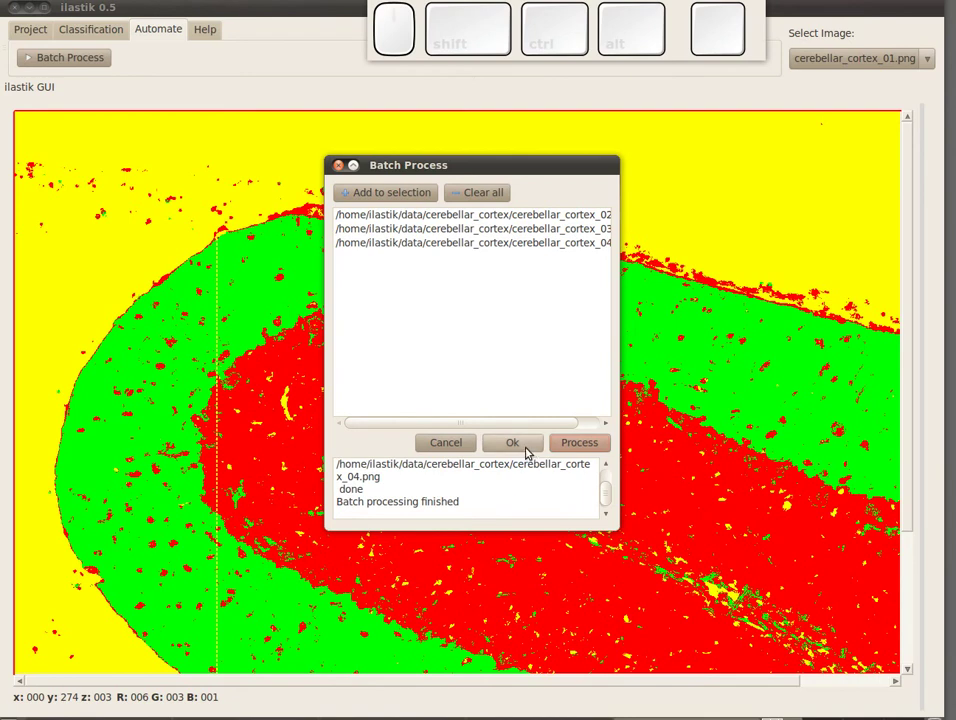
pyautogui.click(523, 444)
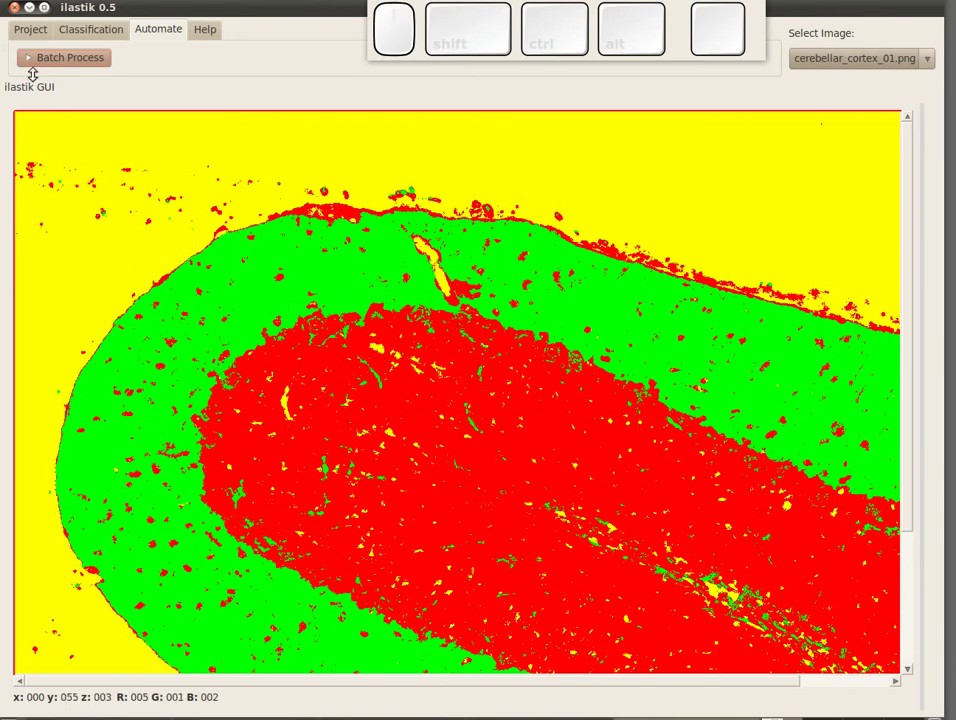
# Return to the Project tools and start a new, blank project
pyautogui.click(32, 29)
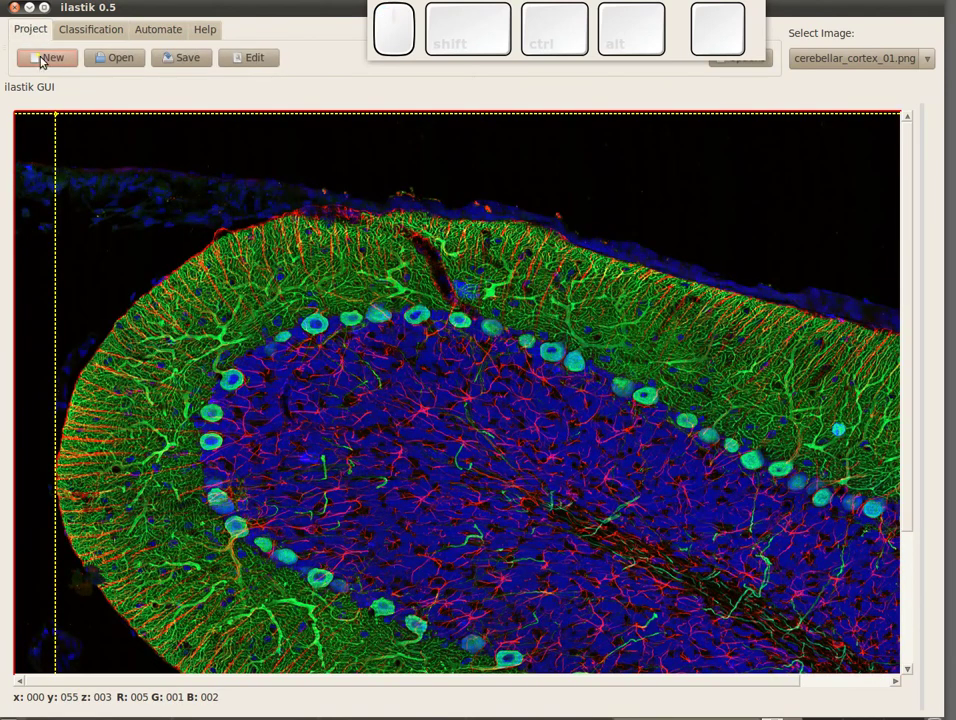
pyautogui.click(47, 62)
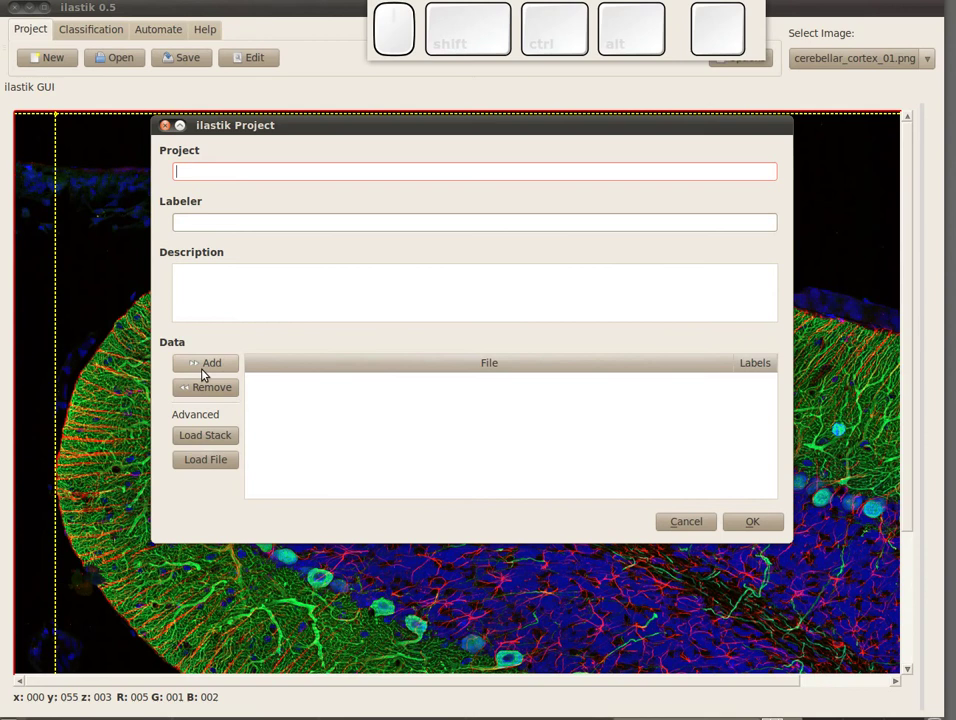
# Start adding data and browse the file picker to the cerebellar_cortex processed results
pyautogui.click(210, 371)
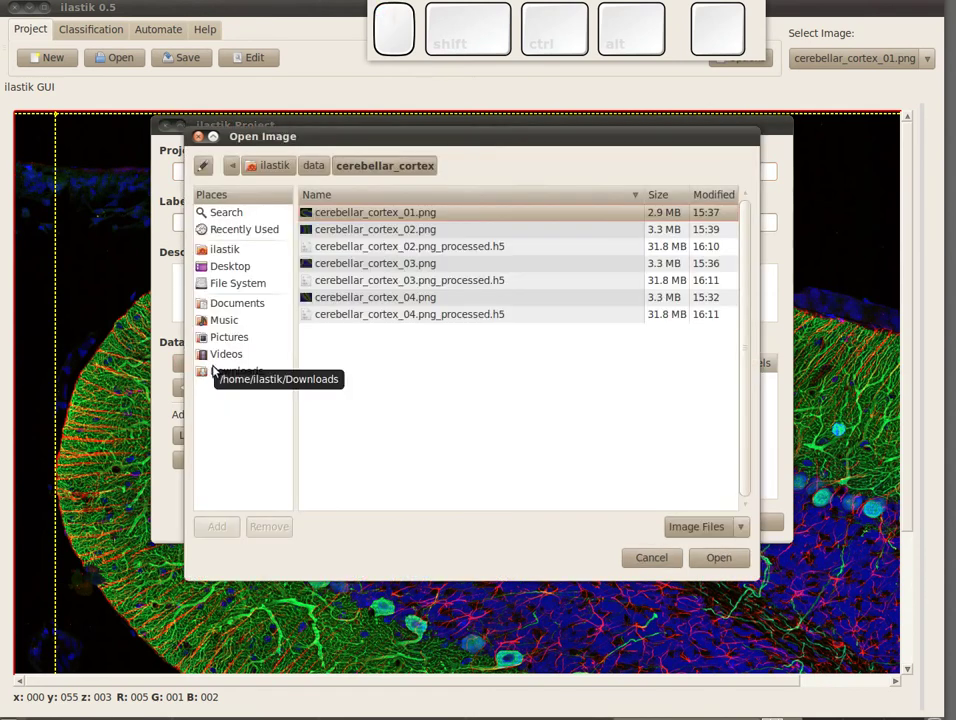
pyautogui.click(452, 251)
pyautogui.click(458, 289)
pyautogui.click(456, 318)
pyautogui.click(465, 278)
# Select cerebellar_cortex_02, 03 and 04 .png_processed.h5 together in the picker
pyautogui.click(463, 247)
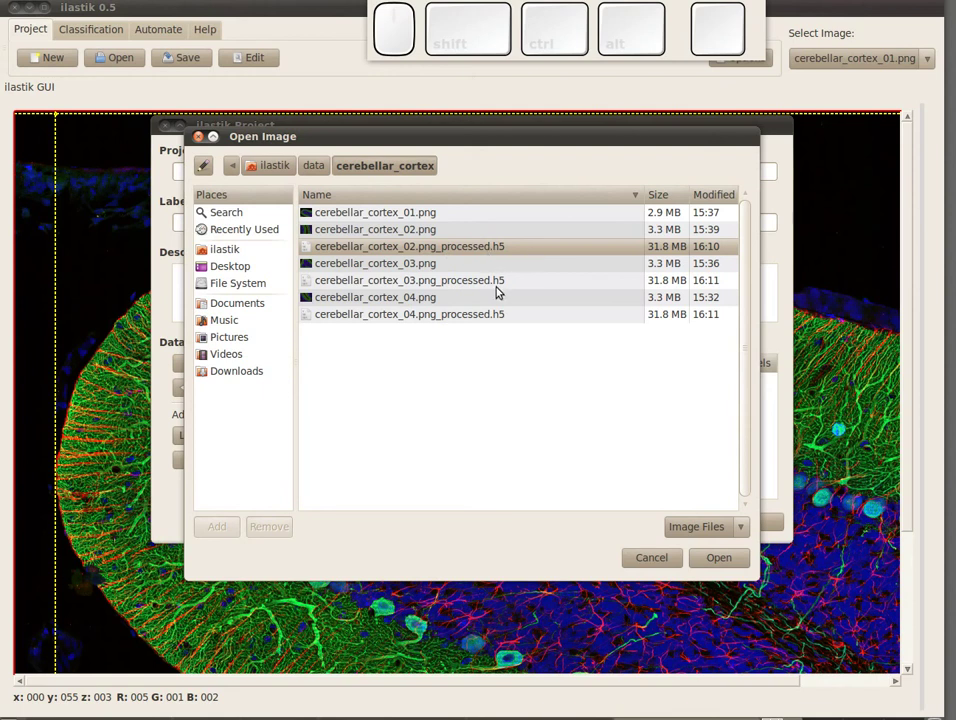
pyautogui.click(496, 281)
pyautogui.click(494, 316)
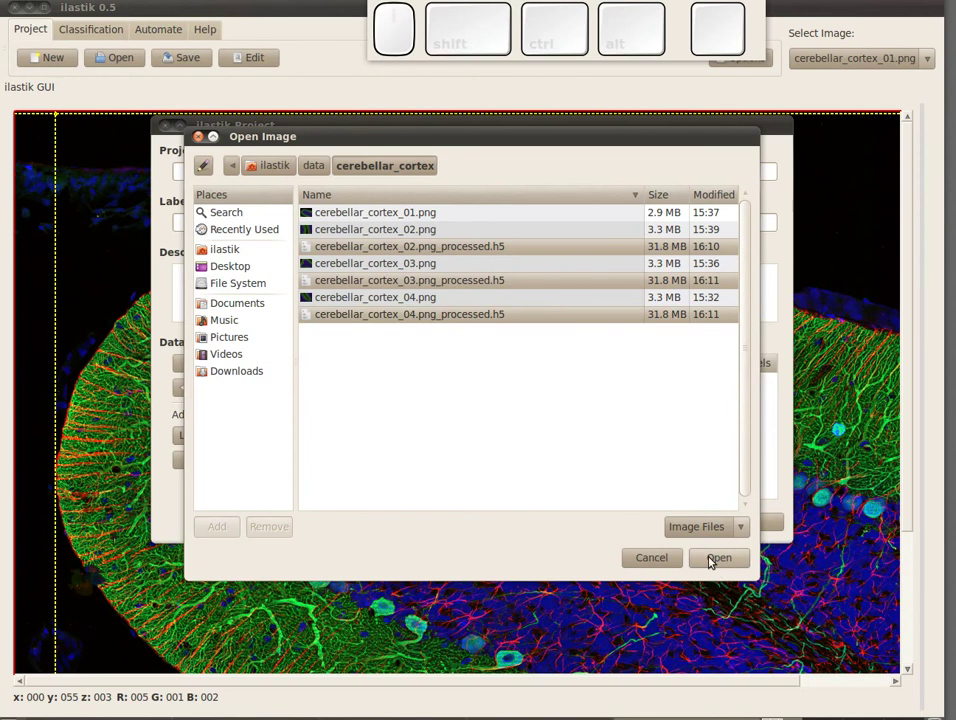
# Load the three processed .h5 files and confirm creation of the new project
pyautogui.click(711, 565)
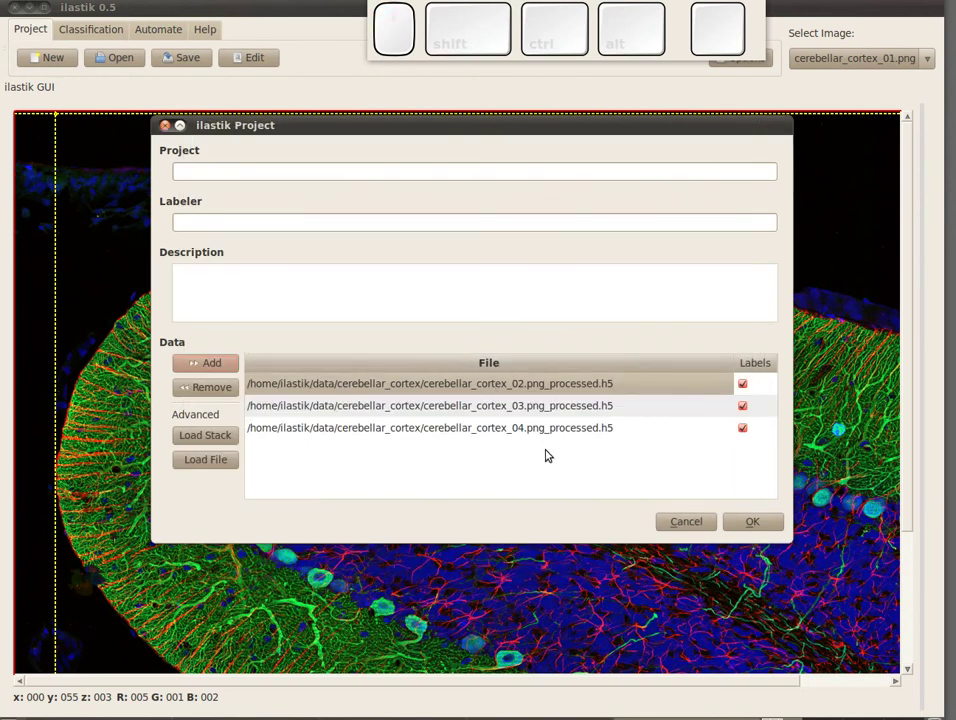
pyautogui.click(754, 525)
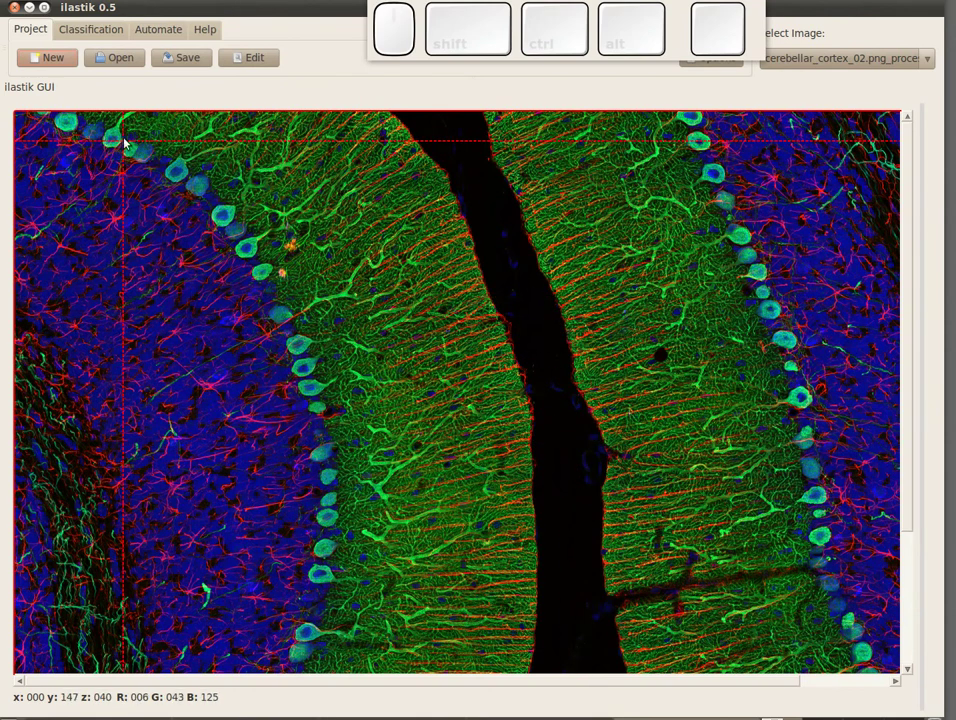
pyautogui.click(104, 31)
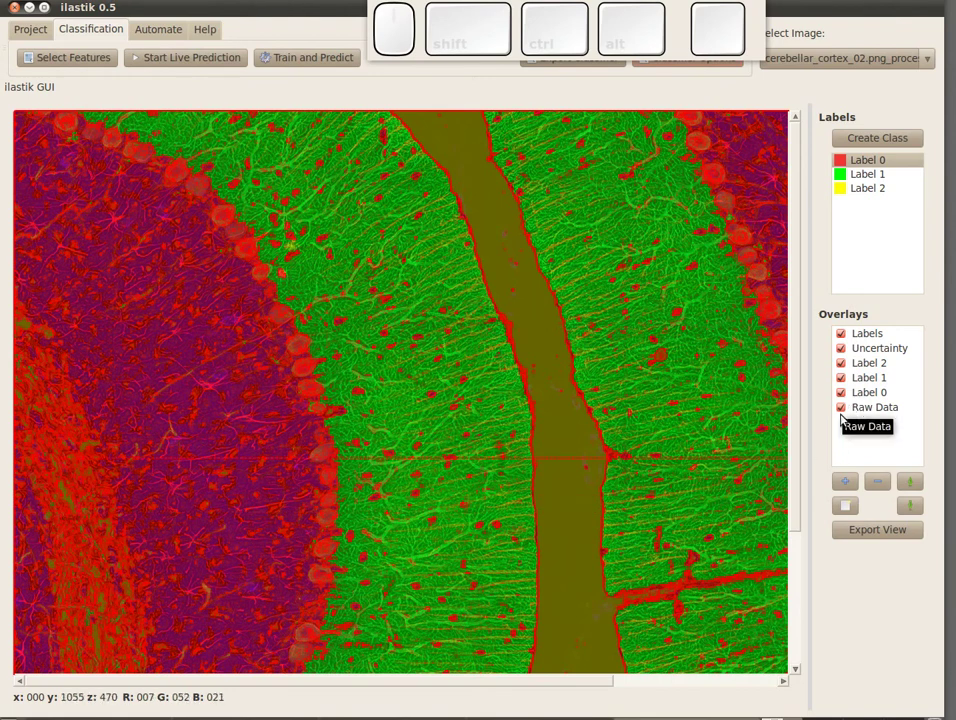
pyautogui.click(849, 412)
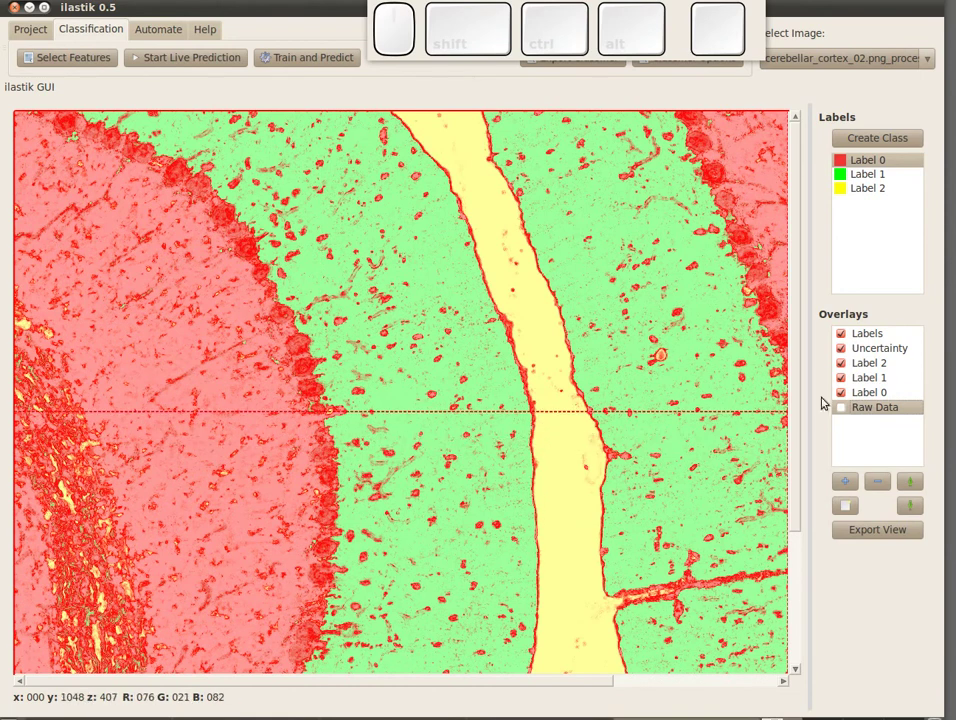
pyautogui.click(847, 408)
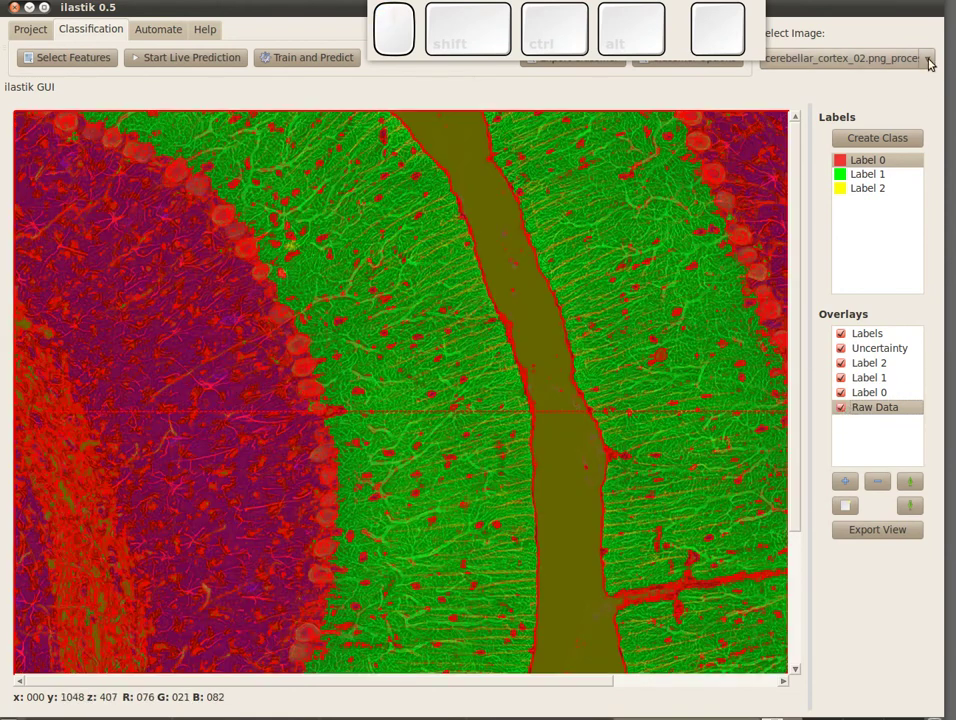
# Choose a different processed cortex image from the loaded-image list to view its overlays
pyautogui.click(932, 55)
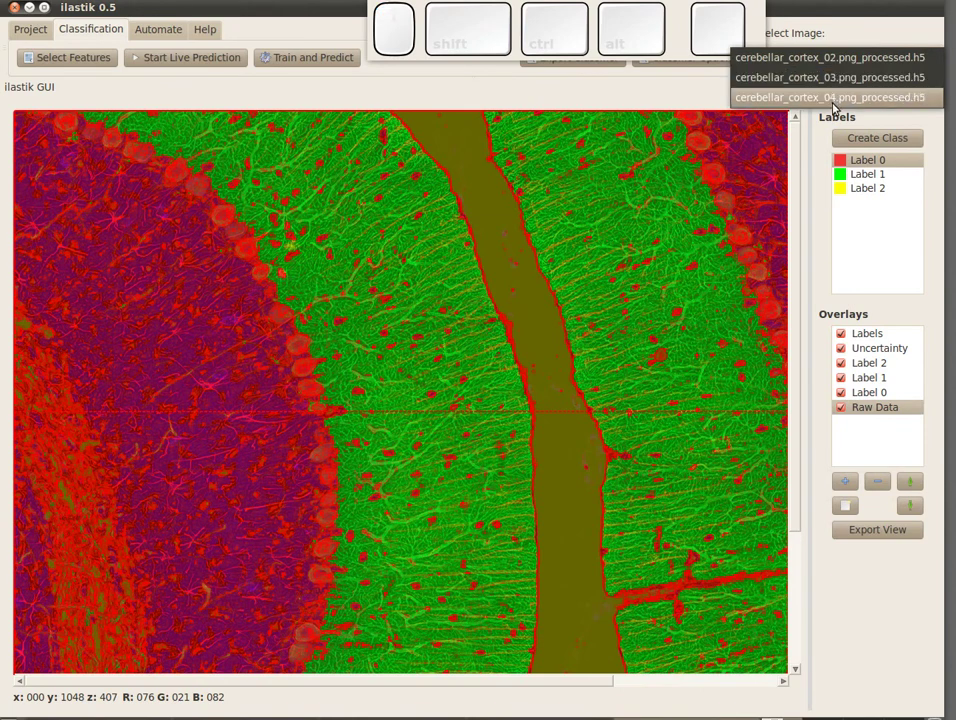
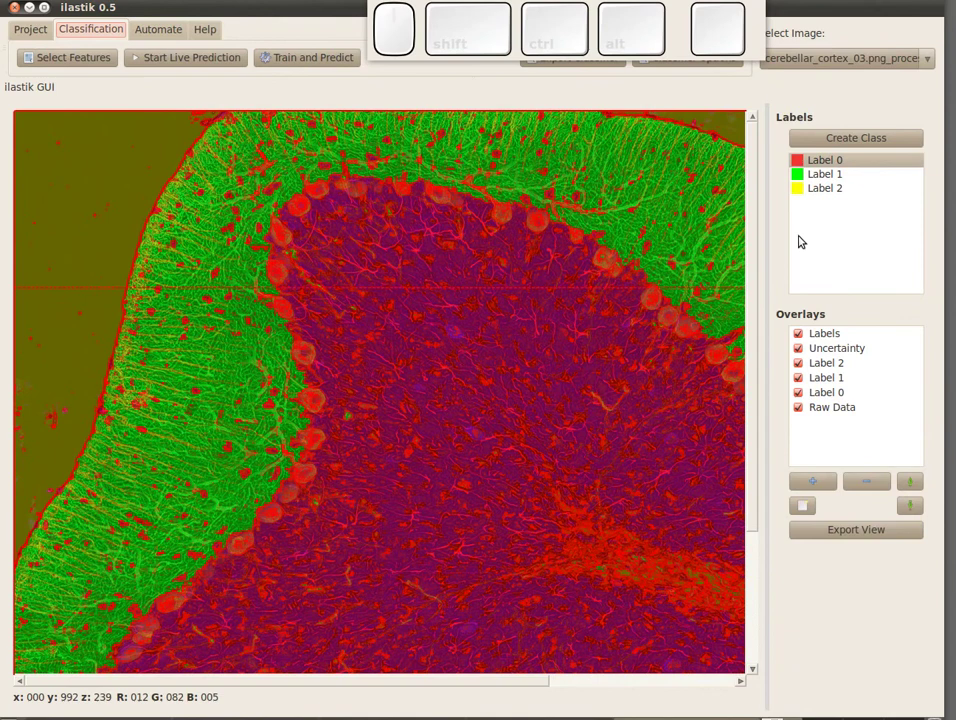
pyautogui.click(933, 69)
pyautogui.click(868, 86)
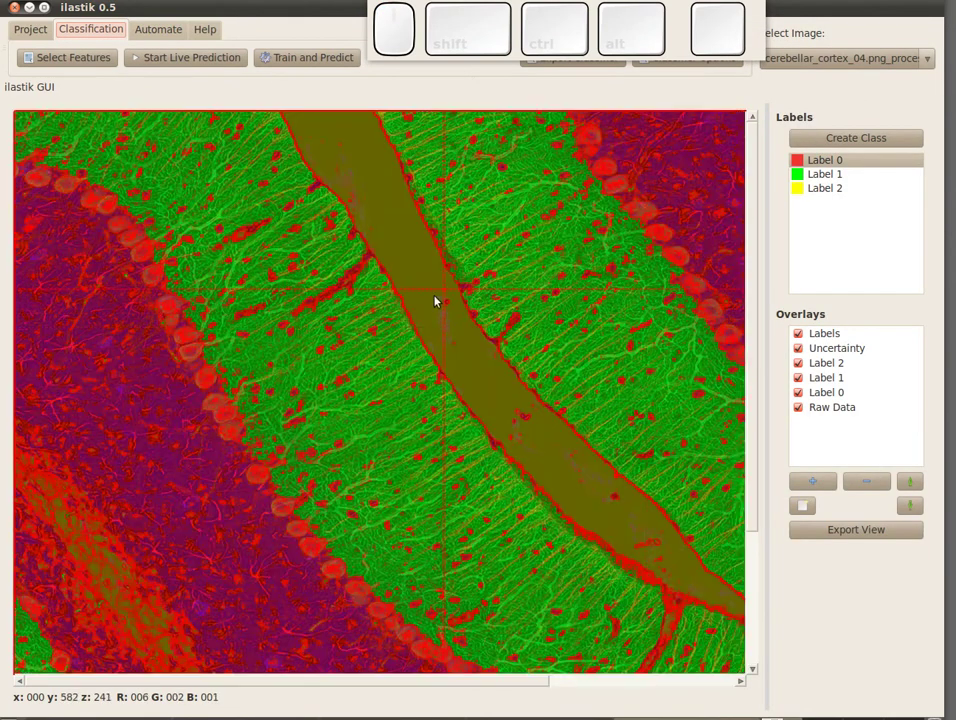